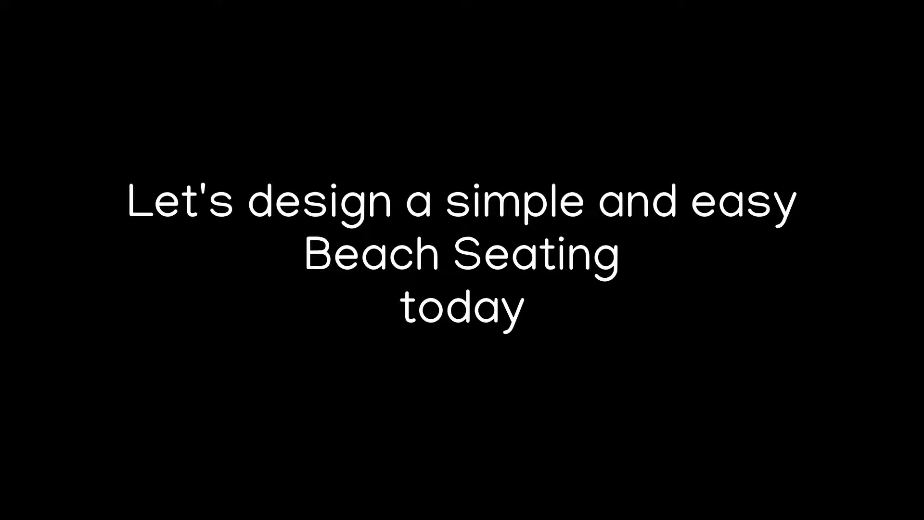
# - Move the default cube off to the side, away from the scene origin
pyautogui.middleClick(439, 271)
pyautogui.middleClick(469, 272)
pyautogui.press('shift+space')
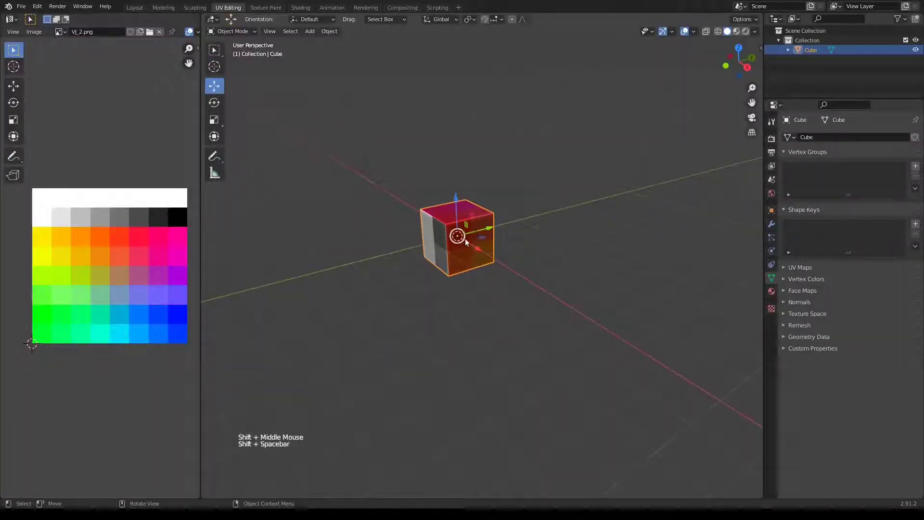
pyautogui.click(494, 228)
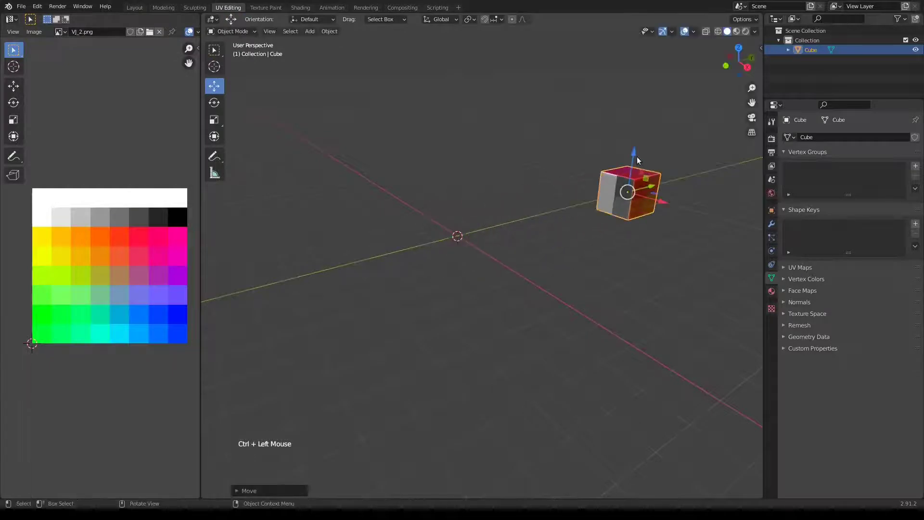
pyautogui.click(638, 153)
# - Add a new mesh plane at the origin and view the scene from the top
pyautogui.press('KP_7')
pyautogui.middleClick(475, 248)
pyautogui.press('shift+a')
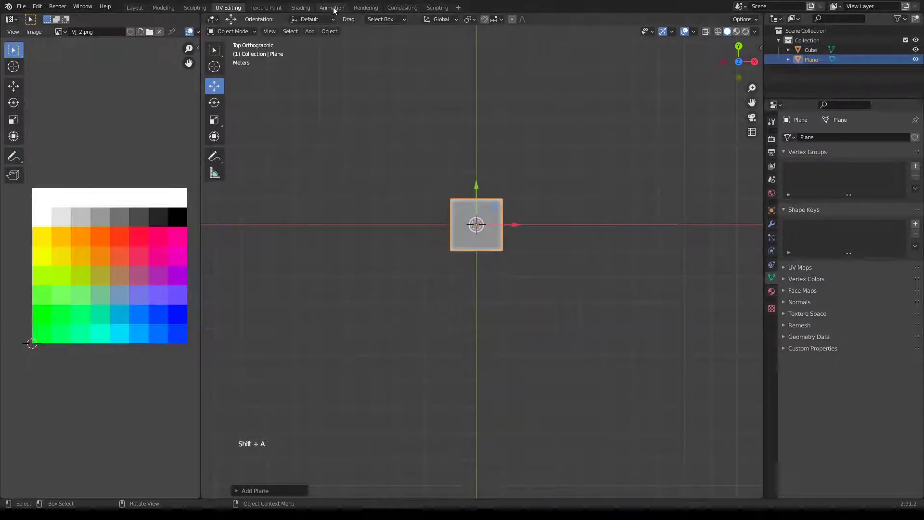
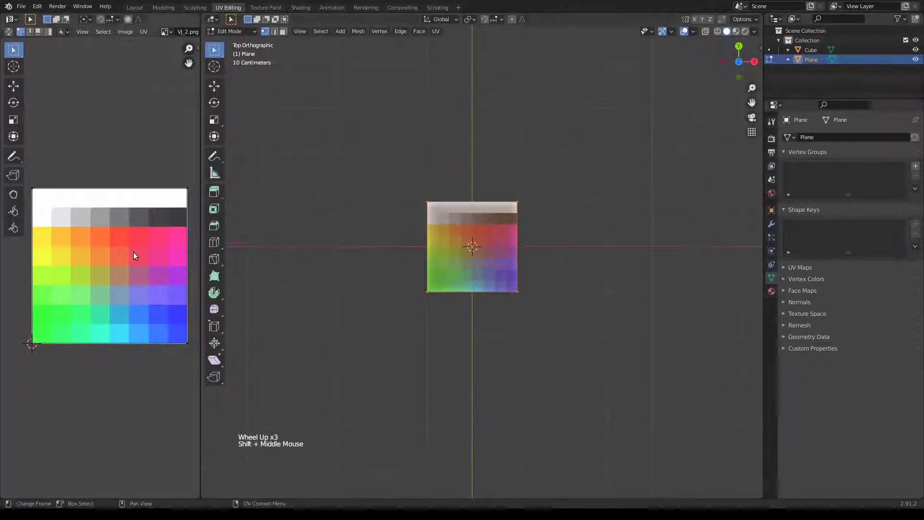
# - Shrink all the plane's UVs onto the light grey palette swatch
pyautogui.press('a')
pyautogui.press('s')
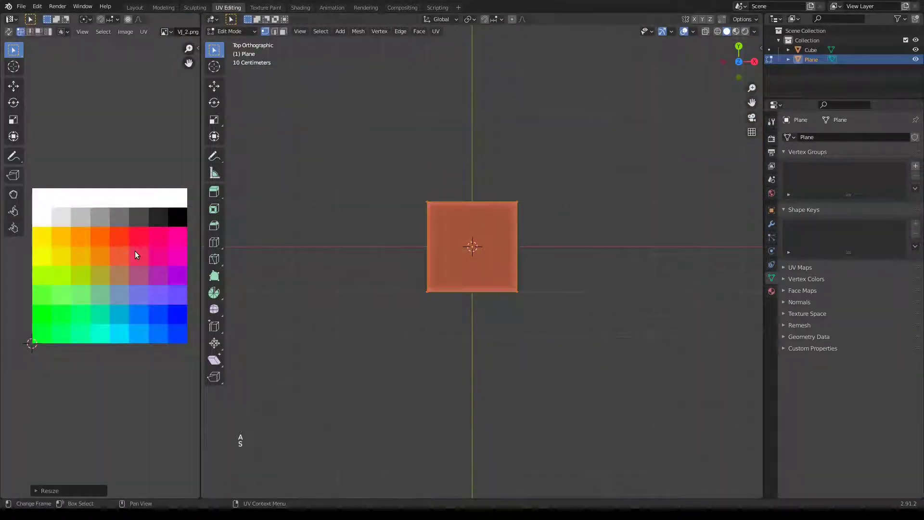
pyautogui.press('g')
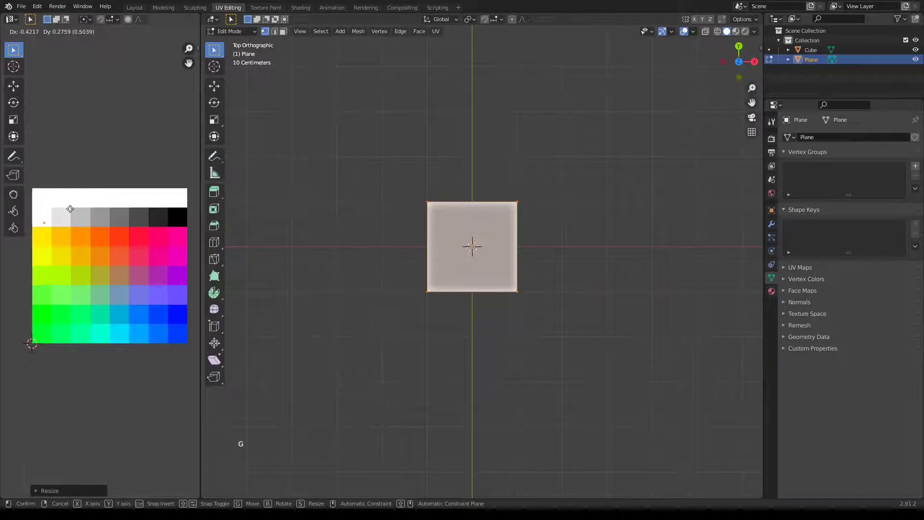
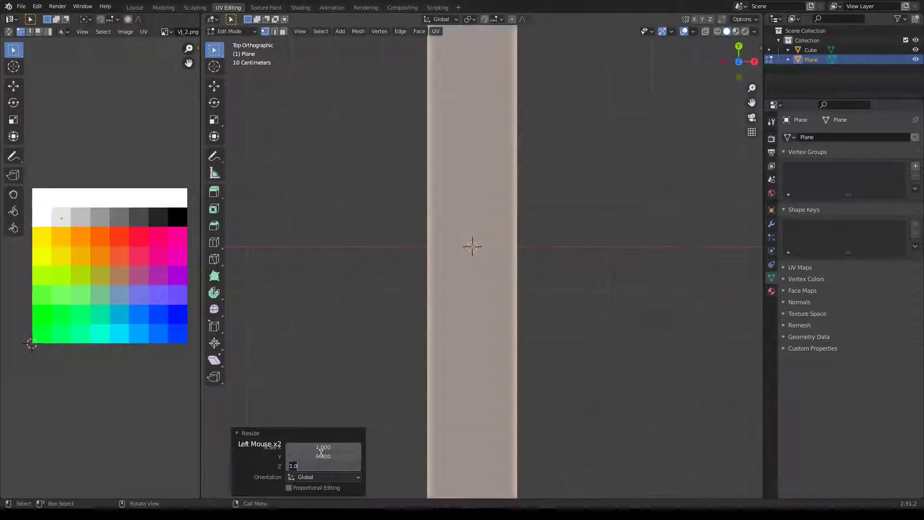
pyautogui.press('Up')
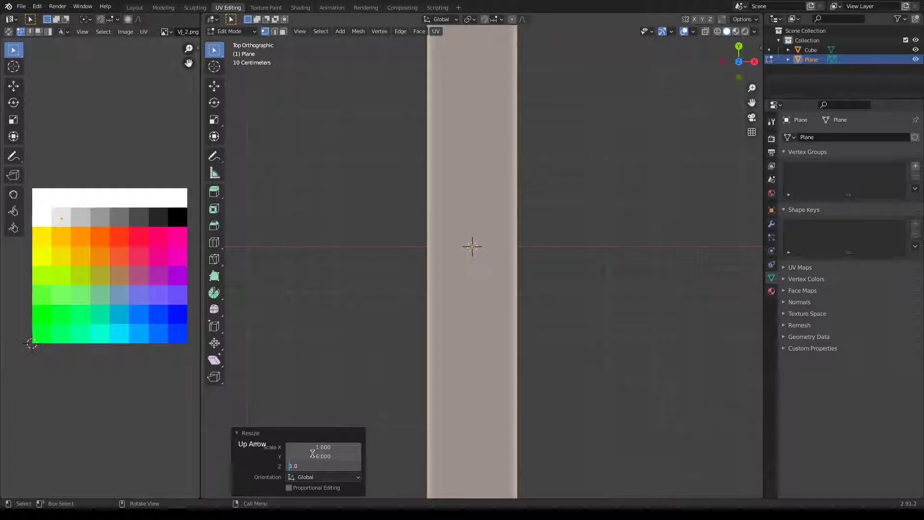
# - Stretch the plane into a long narrow strip and inspect it in perspective
pyautogui.press('KP_2')
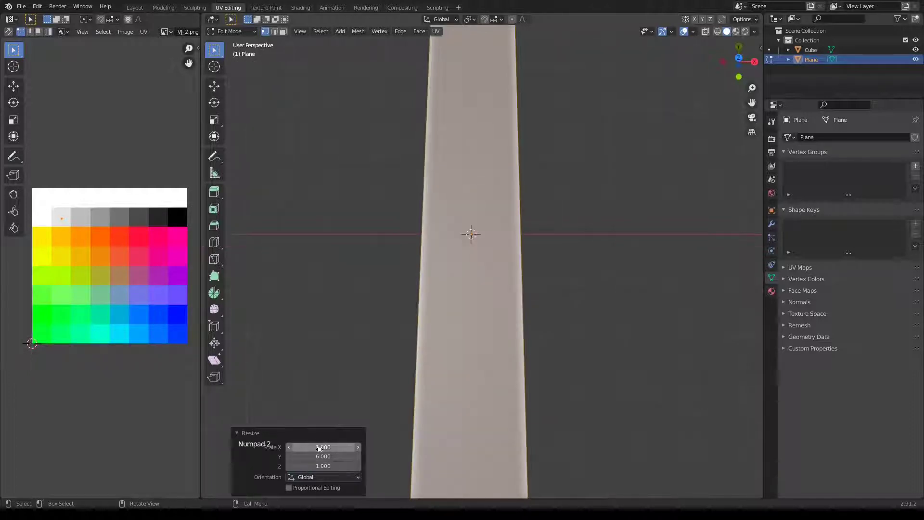
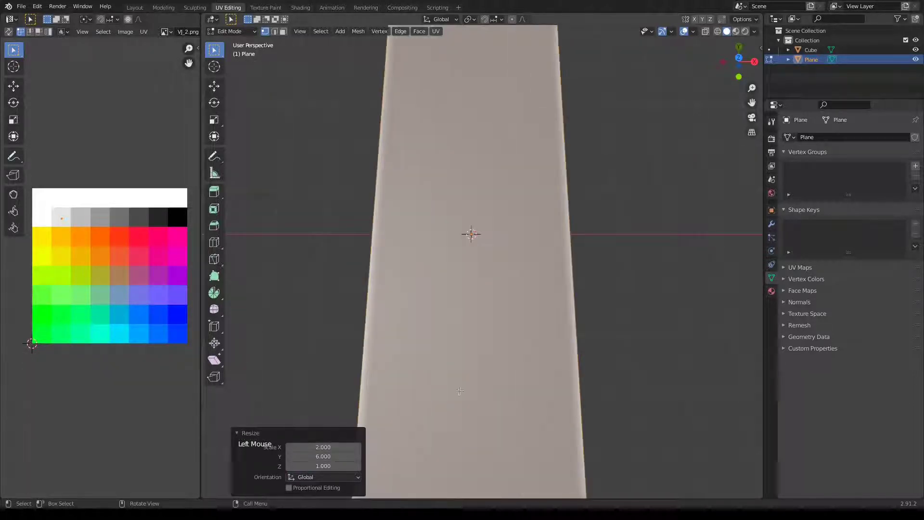
pyautogui.scroll(-3)
pyautogui.middleClick(579, 322)
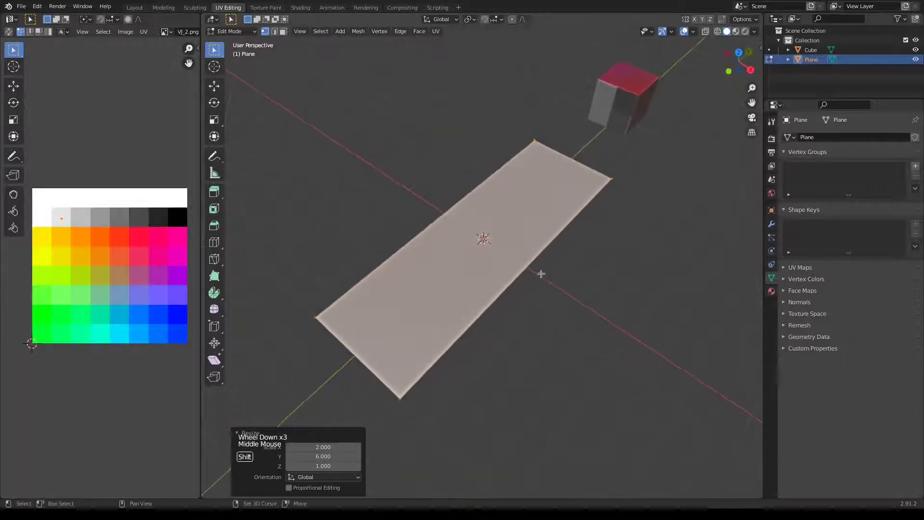
pyautogui.middleClick(579, 303)
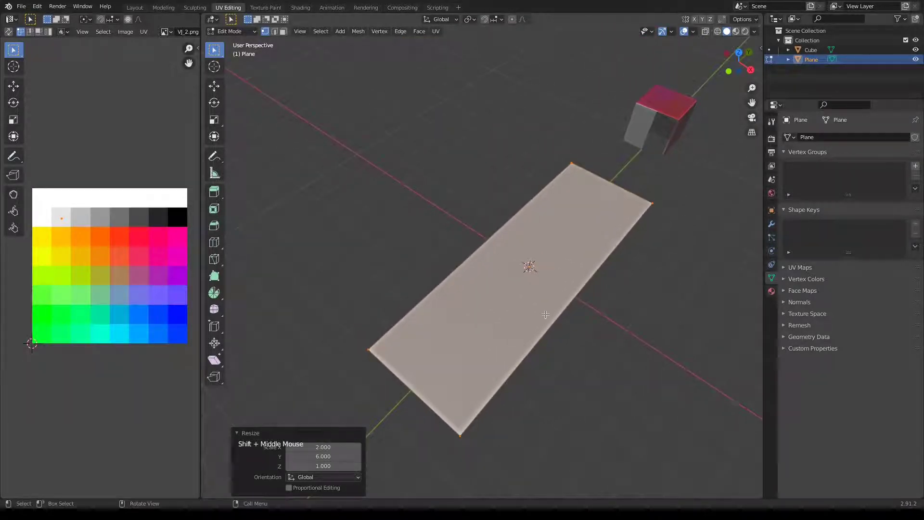
# - Loop-cut the strip with 12 cuts, bevel the edges and delete the gap faces into slats
pyautogui.press('2')
pyautogui.press('ctrl+r')
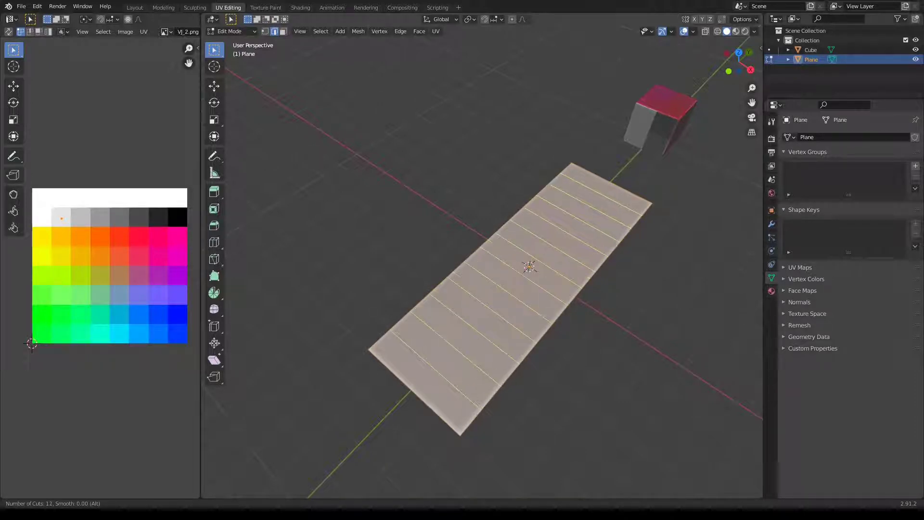
pyautogui.press('ctrl+b')
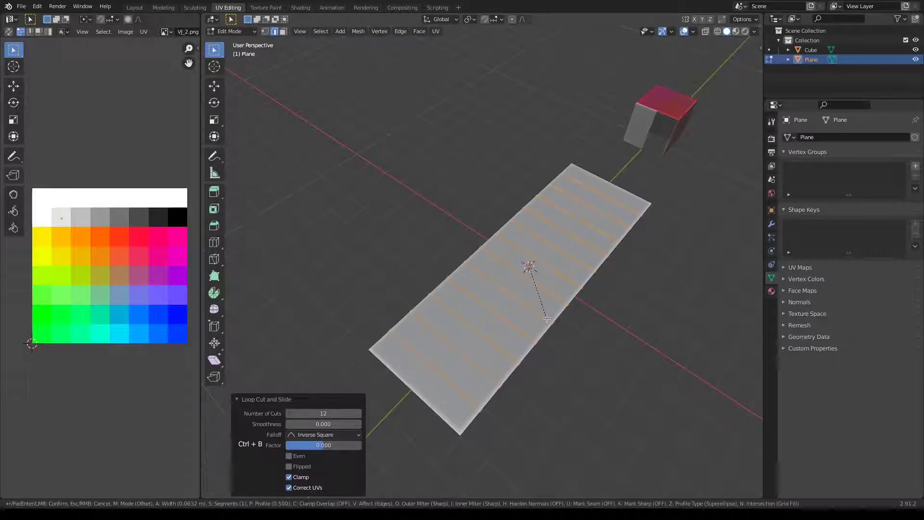
pyautogui.press('x')
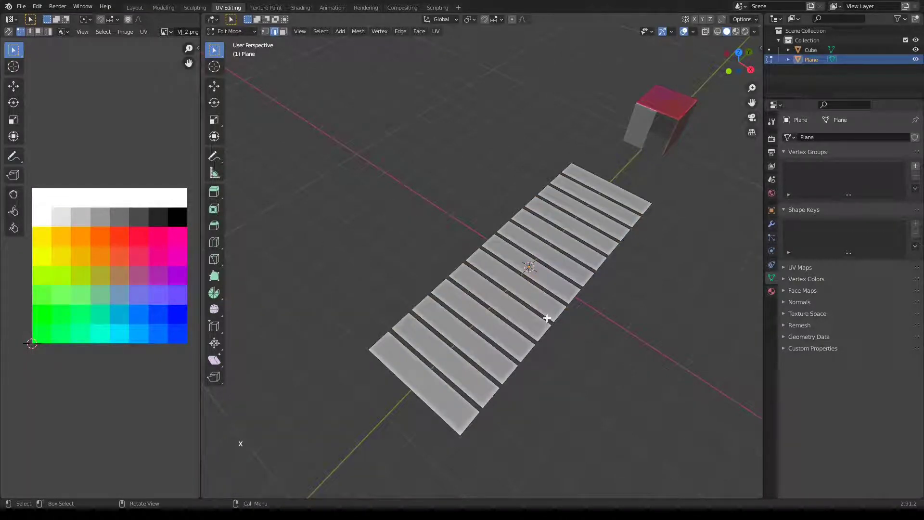
# - Select all the slats and view them from the side
pyautogui.press('KP_1')
pyautogui.press('KP_3')
pyautogui.press('a')
pyautogui.press('shift+space')
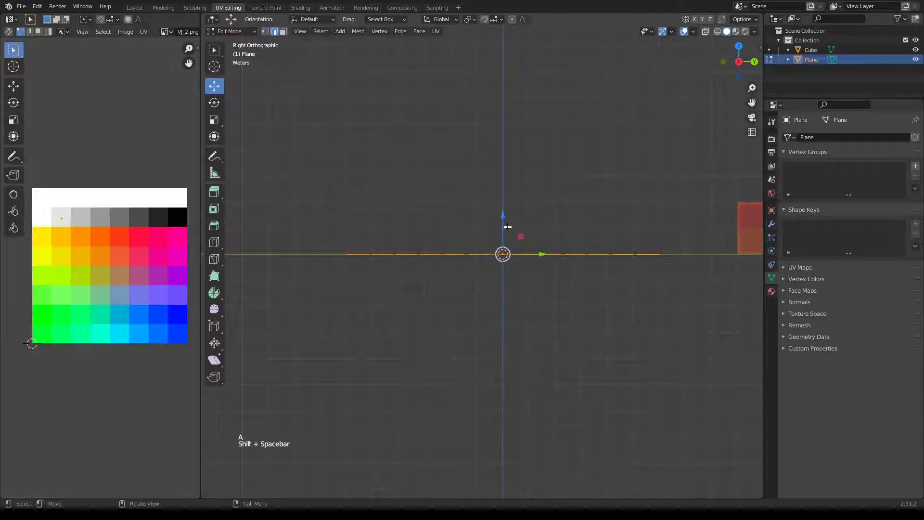
# - Raise the slats about 2.4 m above the ground and bring up the Add Modifier list
pyautogui.click(505, 212)
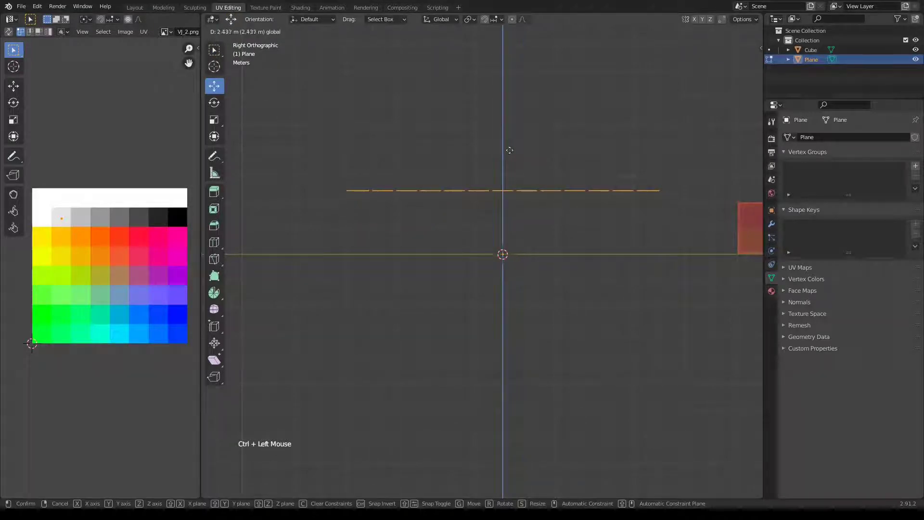
pyautogui.press('e')
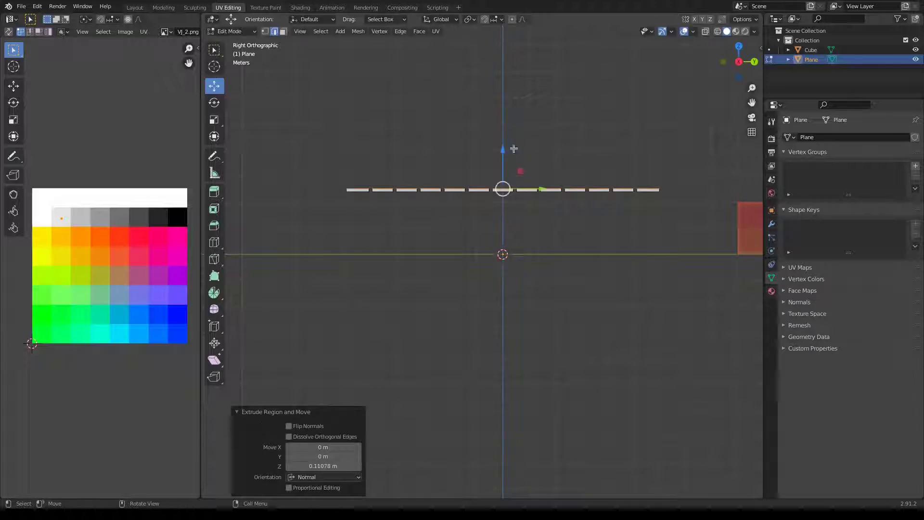
pyautogui.click(776, 230)
pyautogui.click(816, 144)
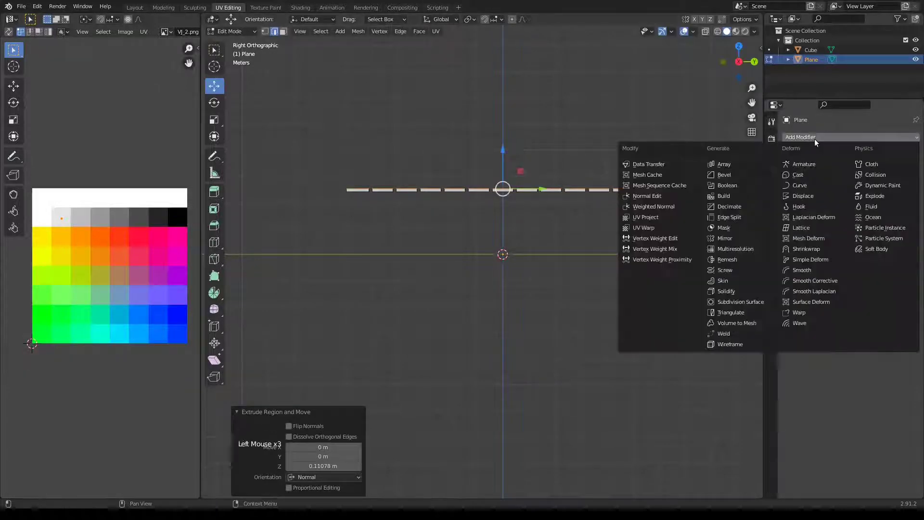
# - Mirror the slats on X and slide the original row to one side of centre
pyautogui.middleClick(509, 210)
pyautogui.press('KP_7')
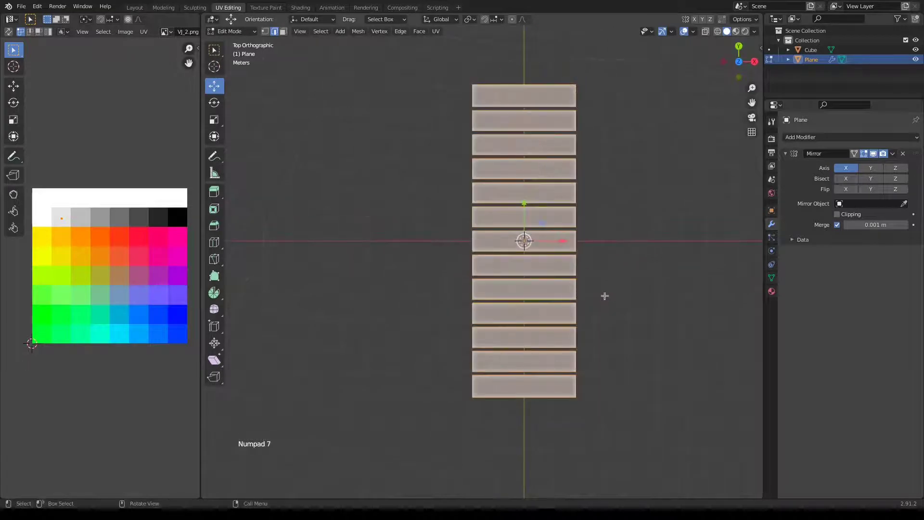
pyautogui.press('a')
pyautogui.click(564, 239)
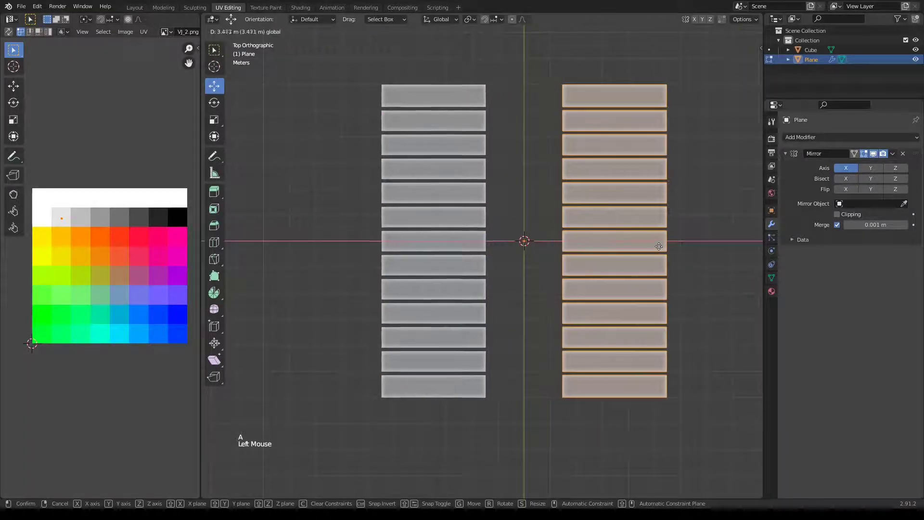
# - Add loop cuts running along the length of the slats
pyautogui.middleClick(670, 244)
pyautogui.middleClick(655, 265)
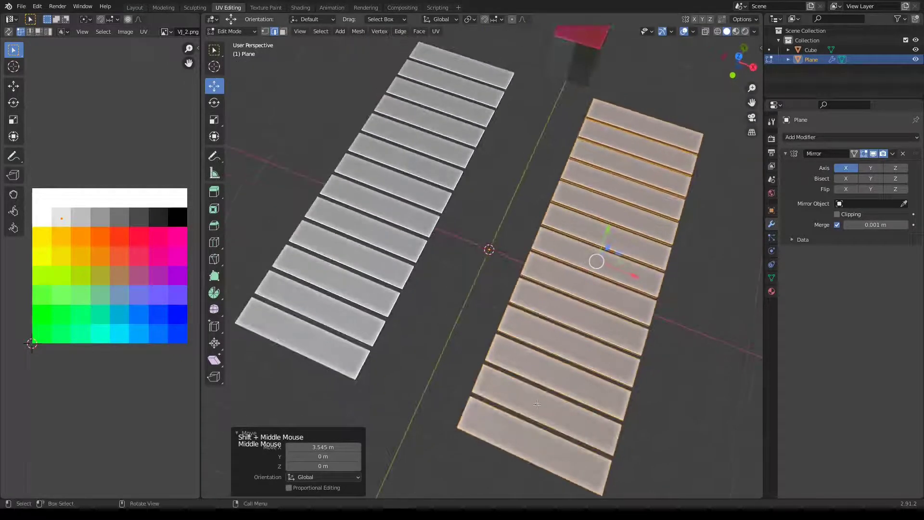
pyautogui.click(520, 434)
pyautogui.press('ctrl+r')
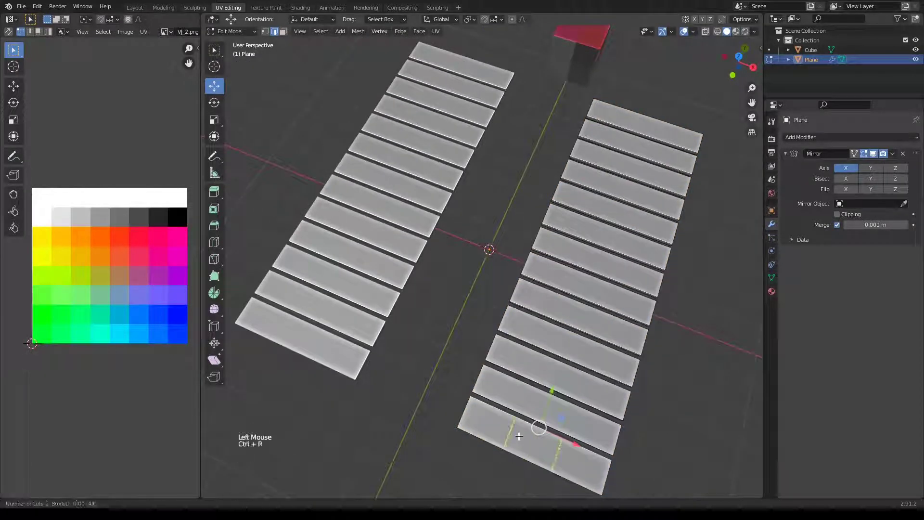
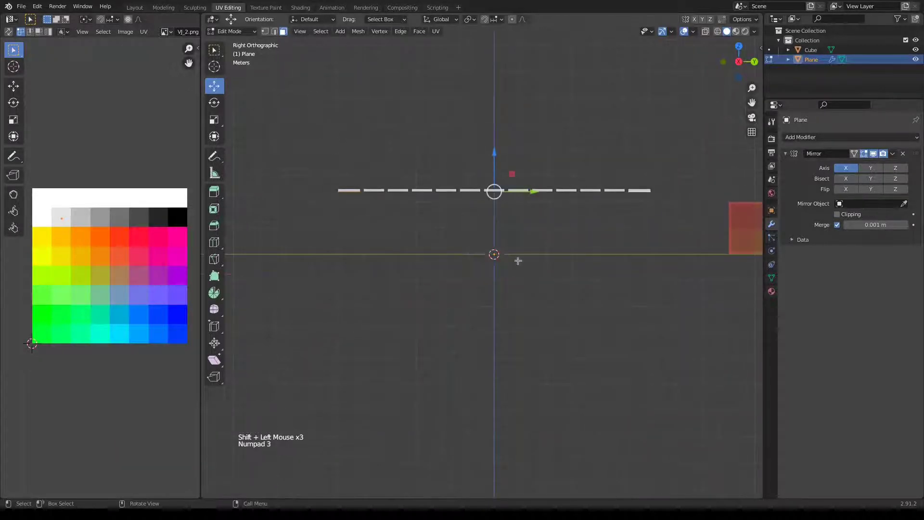
pyautogui.press('e')
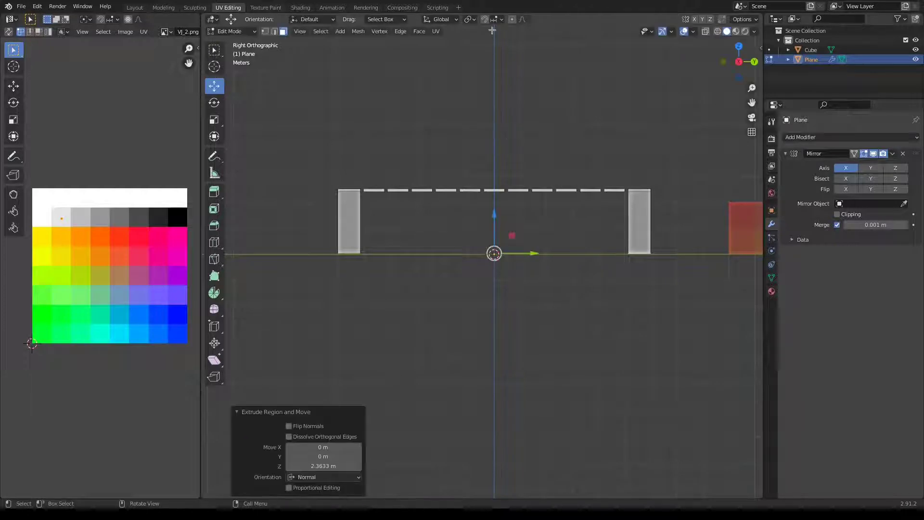
pyautogui.click(475, 20)
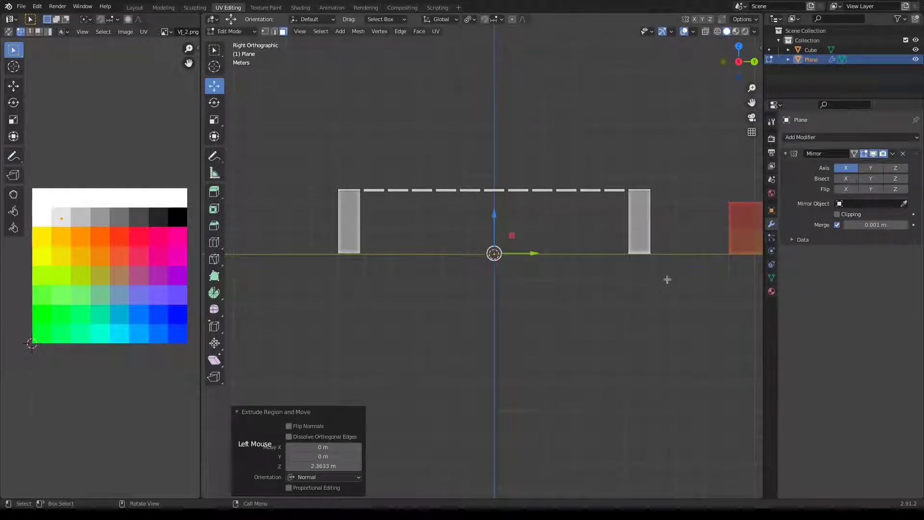
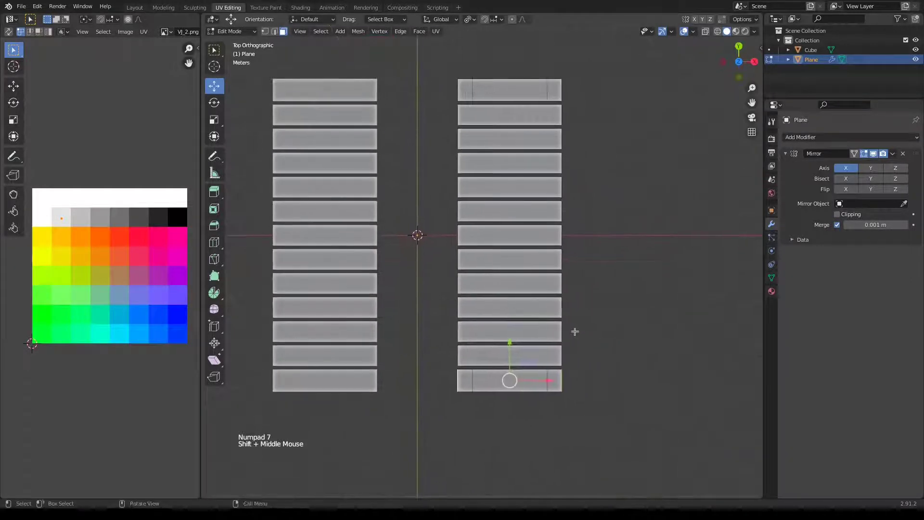
# - Fatten the end slats outward and extrude side rails along each lounger top
pyautogui.press('alt+e')
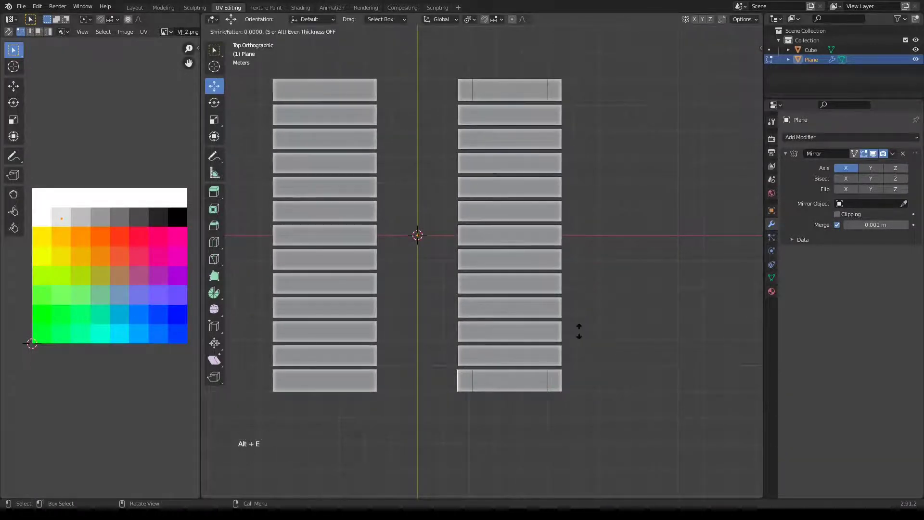
pyautogui.press('ctrl+KP_1')
pyautogui.click(516, 188)
pyautogui.click(397, 189)
pyautogui.press('KP_7')
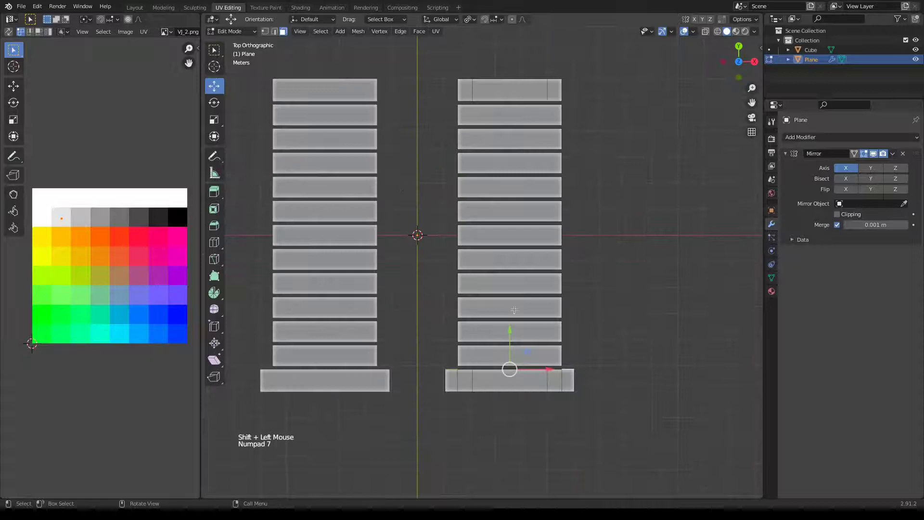
pyautogui.press('e')
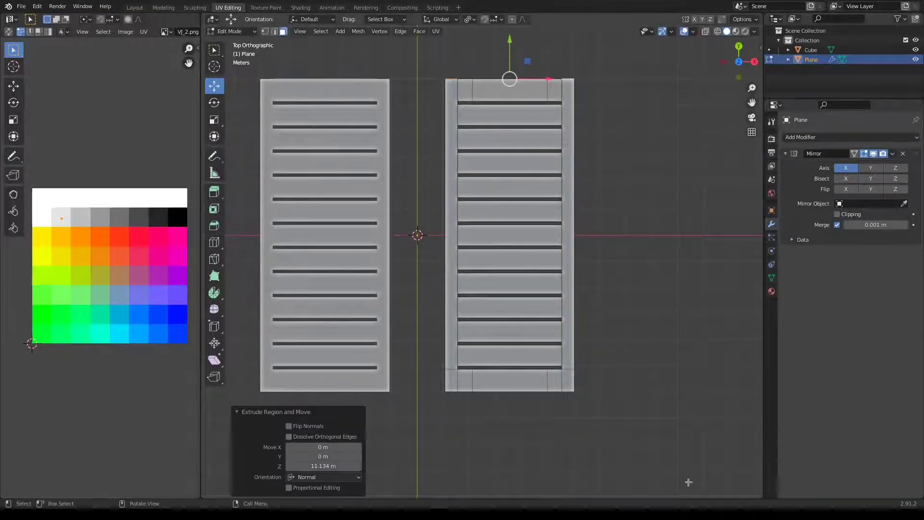
# - Orbit the view to inspect the framed loungers in perspective
pyautogui.scroll(3)
pyautogui.middleClick(595, 91)
pyautogui.middleClick(609, 152)
pyautogui.scroll(3)
pyautogui.scroll(-3)
pyautogui.middleClick(642, 224)
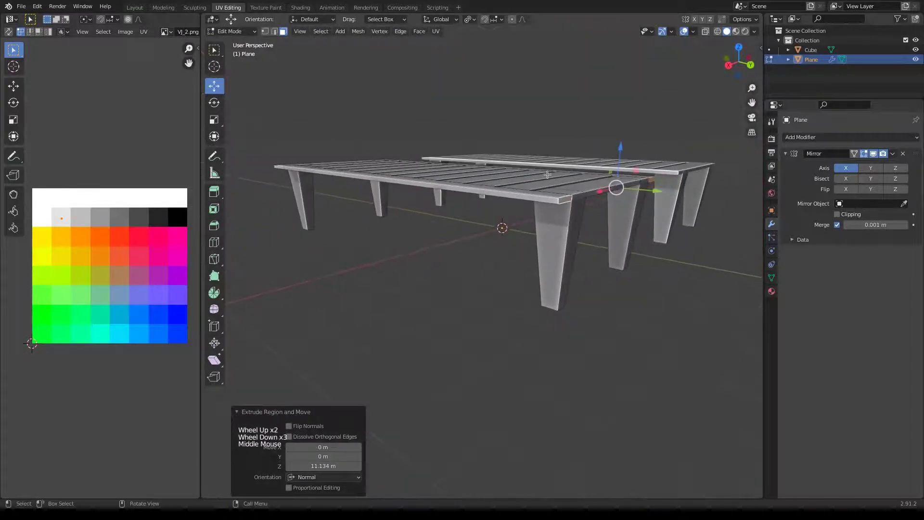
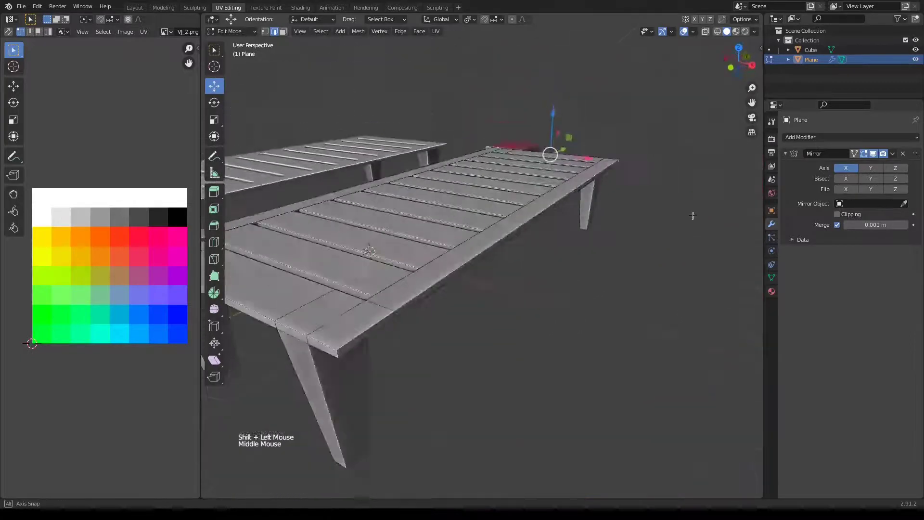
# - Select the outer corner edges of the lounger frames, ready to bevel from top view
pyautogui.click(417, 302)
pyautogui.middleClick(435, 300)
pyautogui.click(499, 272)
pyautogui.press('KP_7')
pyautogui.scroll(-3)
pyautogui.scroll(-3)
# - Bevel the selected frame corners to cut them at an angle
pyautogui.press('ctrl+b')
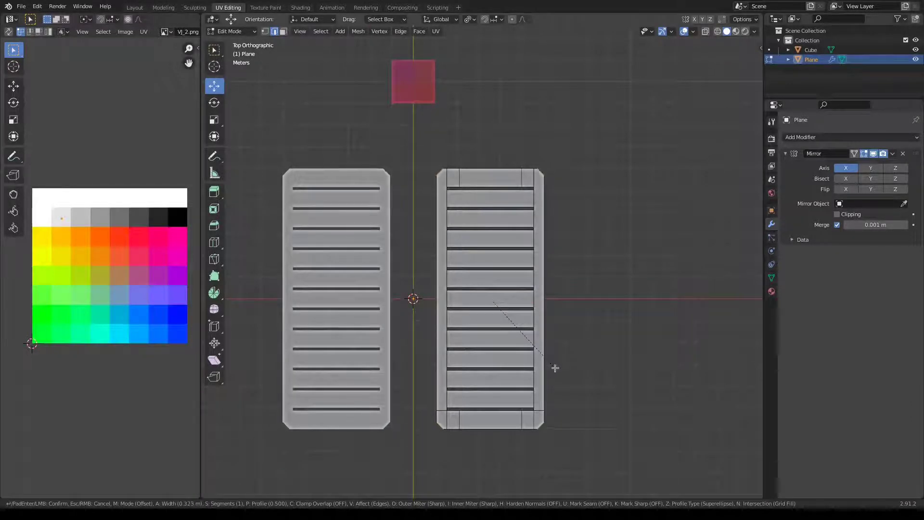
pyautogui.click(494, 400)
# - Select all the slats, unwrap them and move their UVs onto a wood-brown swatch
pyautogui.press('l')
pyautogui.press('l')
pyautogui.press('l')
pyautogui.press('l')
pyautogui.press('l')
pyautogui.press('l')
pyautogui.press('l')
pyautogui.press('l')
pyautogui.press('l')
pyautogui.press('g')
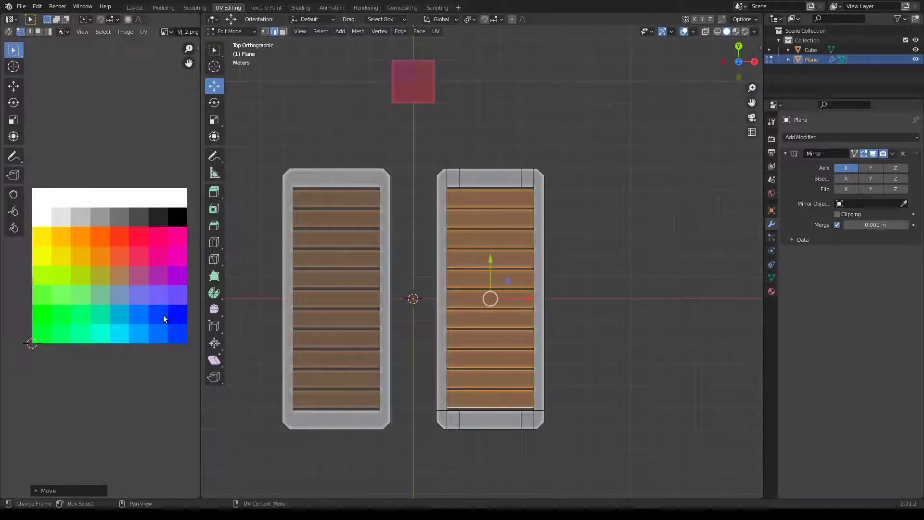
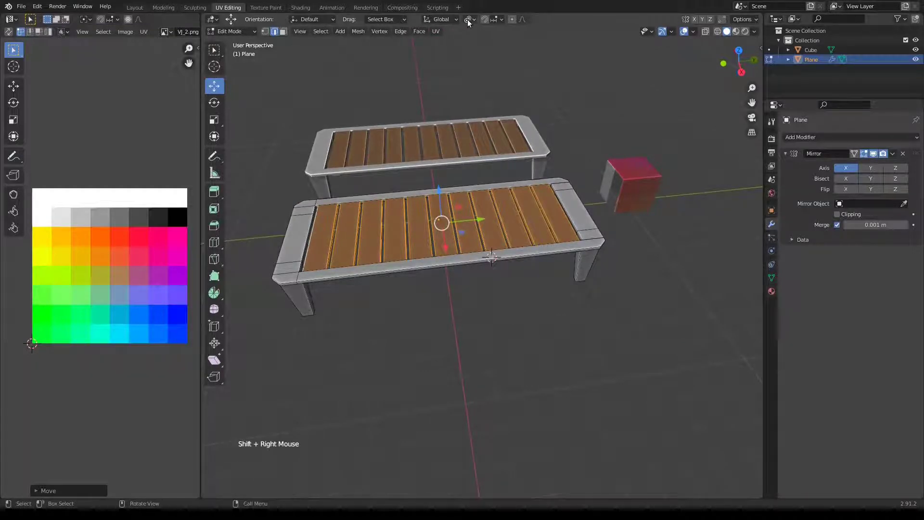
pyautogui.click(473, 23)
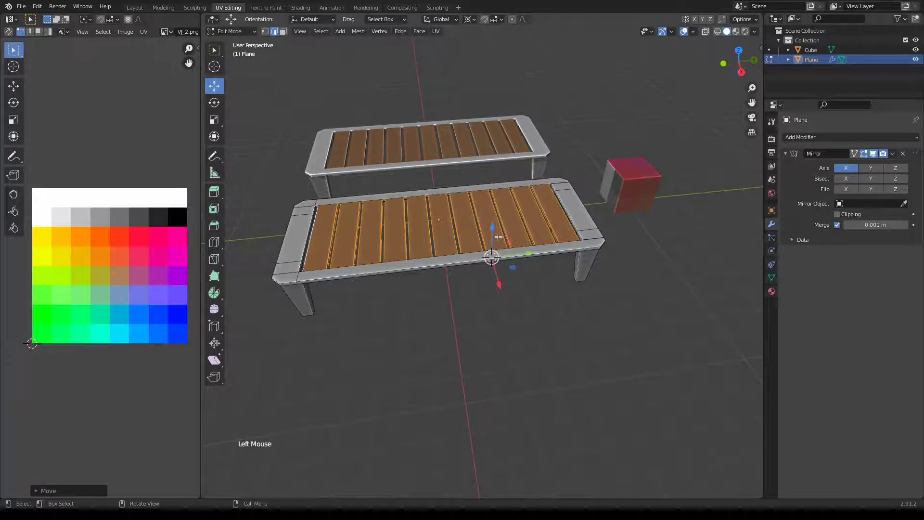
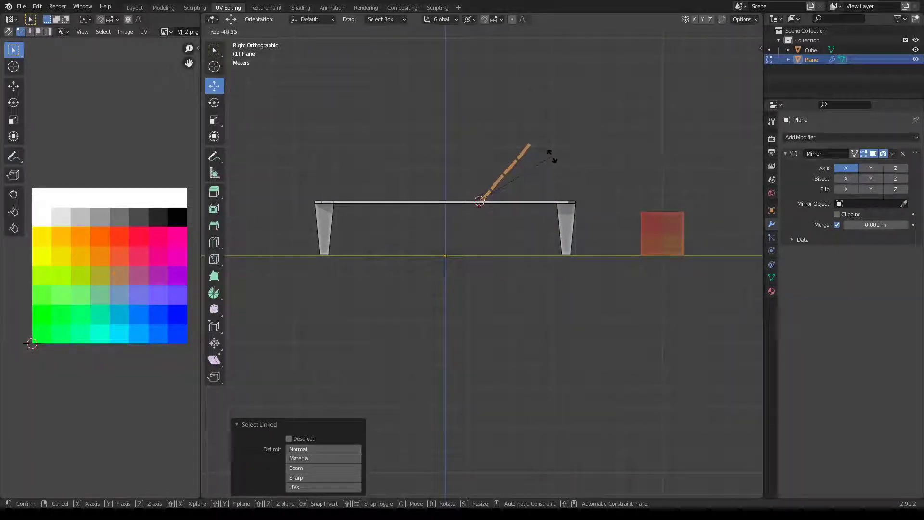
# - Tilt the head slats up about 48° into backrests, then select the red cube in Object Mode
pyautogui.middleClick(452, 197)
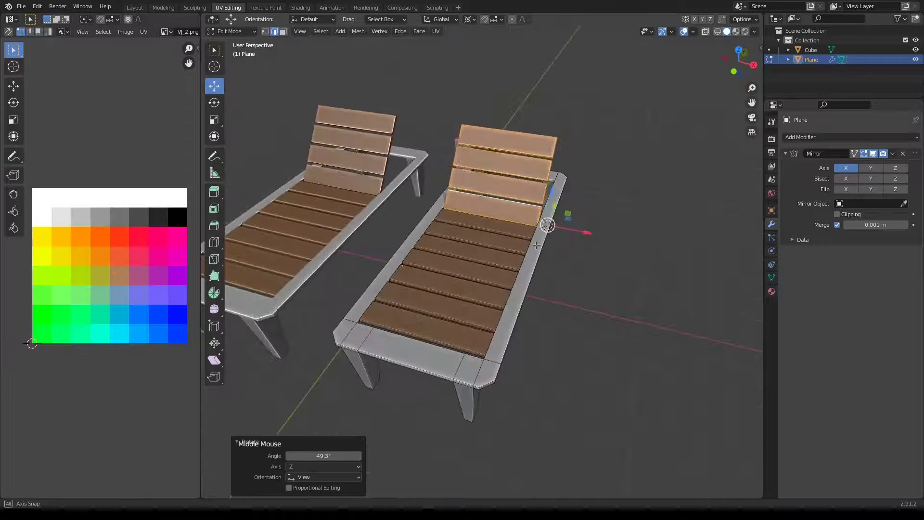
pyautogui.press('a')
pyautogui.click(588, 221)
pyautogui.press('Tab')
pyautogui.scroll(-3)
pyautogui.middleClick(418, 258)
pyautogui.click(443, 161)
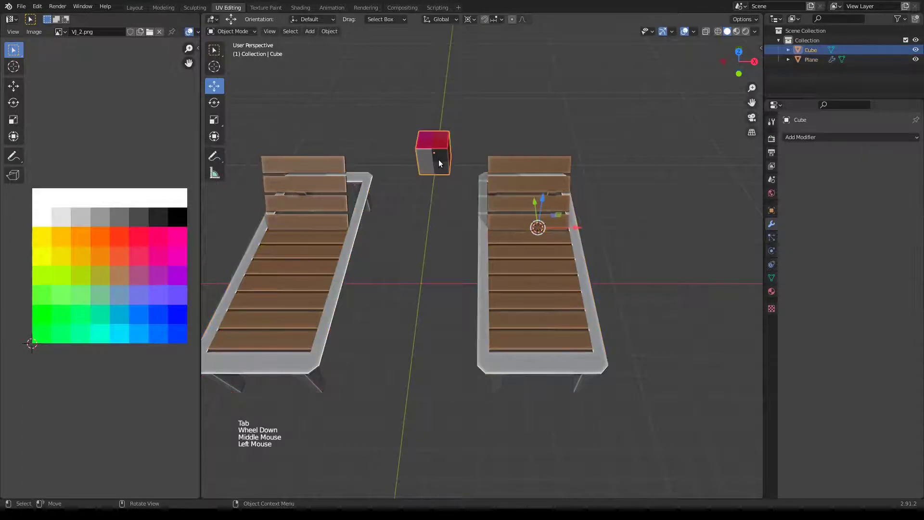
# - Move the cube onto the ground centred between the two loungers and enter Edit Mode
pyautogui.press('KP_7')
pyautogui.press('shift+space')
pyautogui.click(473, 20)
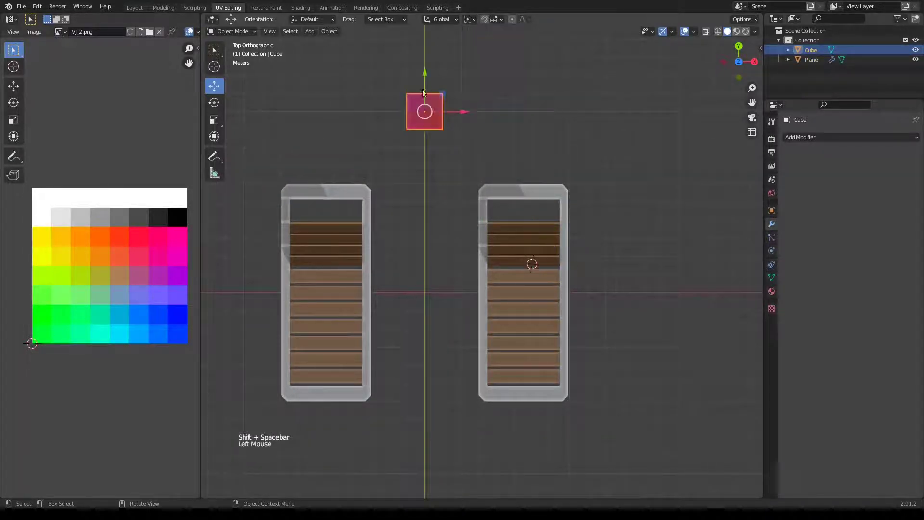
pyautogui.click(425, 74)
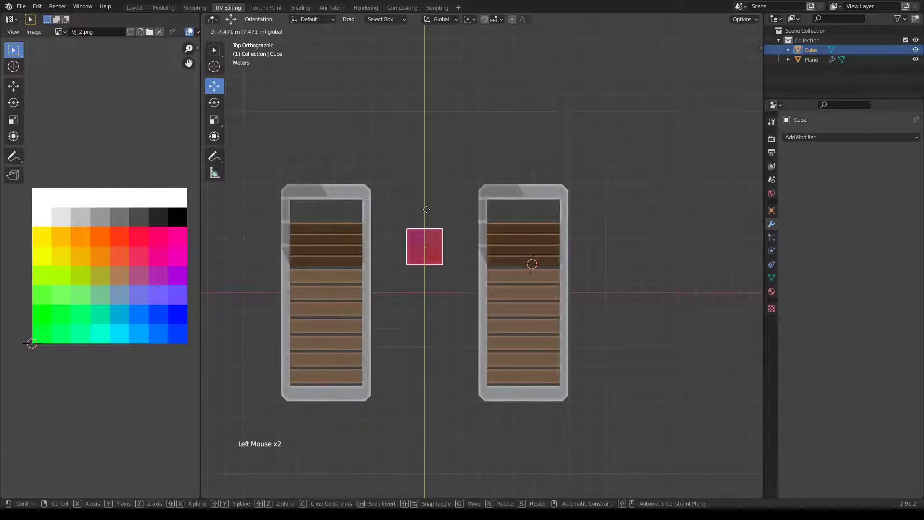
pyautogui.press('KP_1')
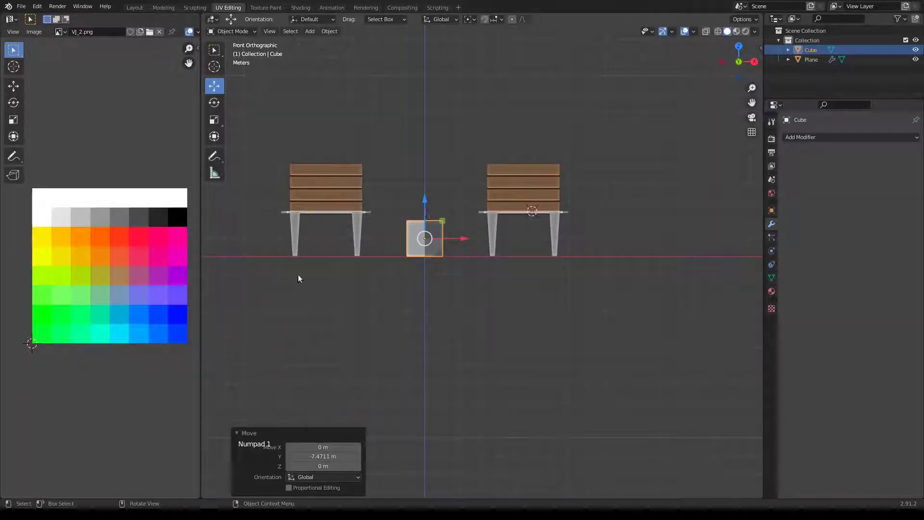
pyautogui.press('Tab')
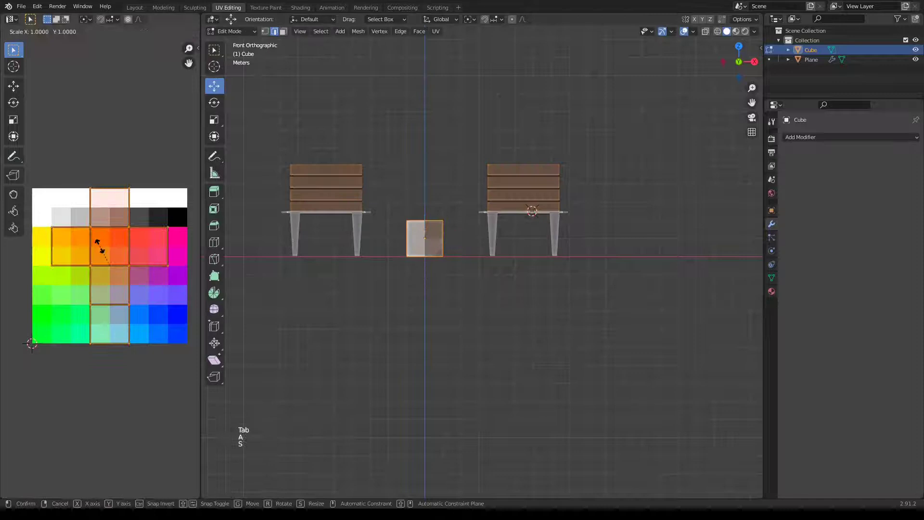
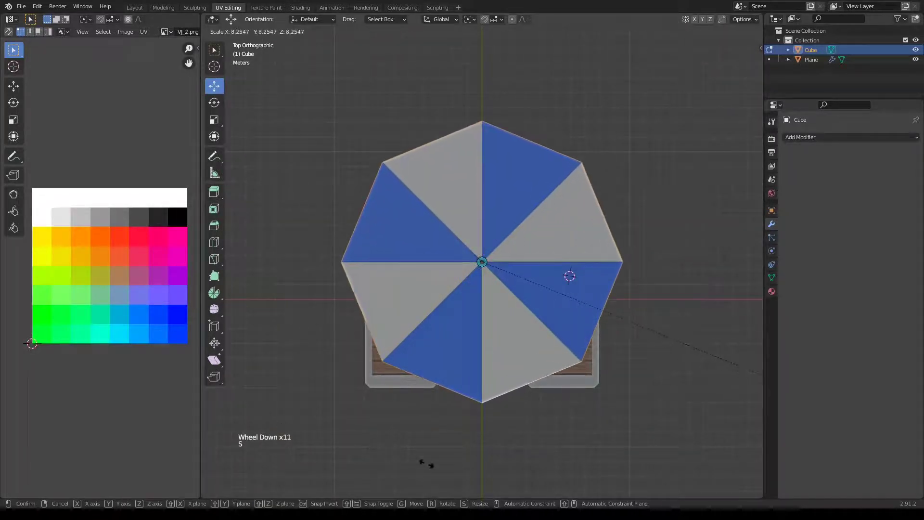
# - Lift the canopy centre vertex from front view into a peak and extrude the pole top upward
pyautogui.press('KP_1')
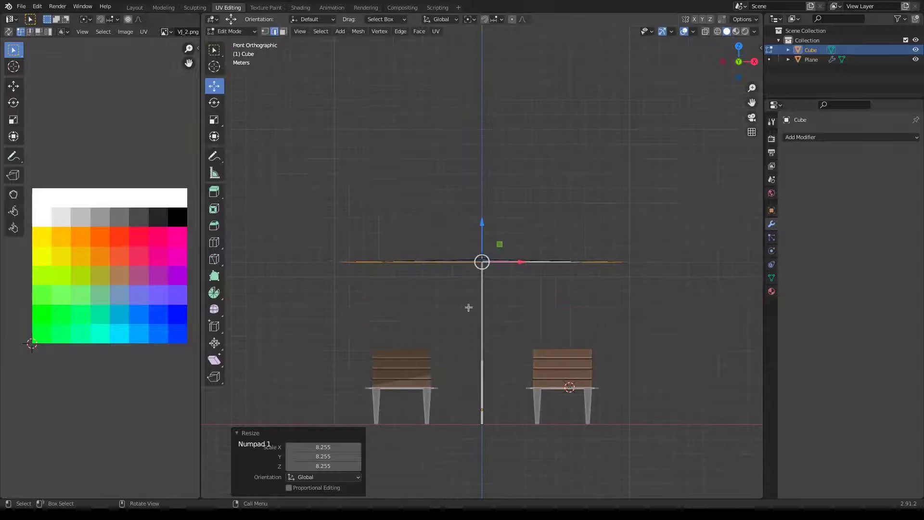
pyautogui.press('g')
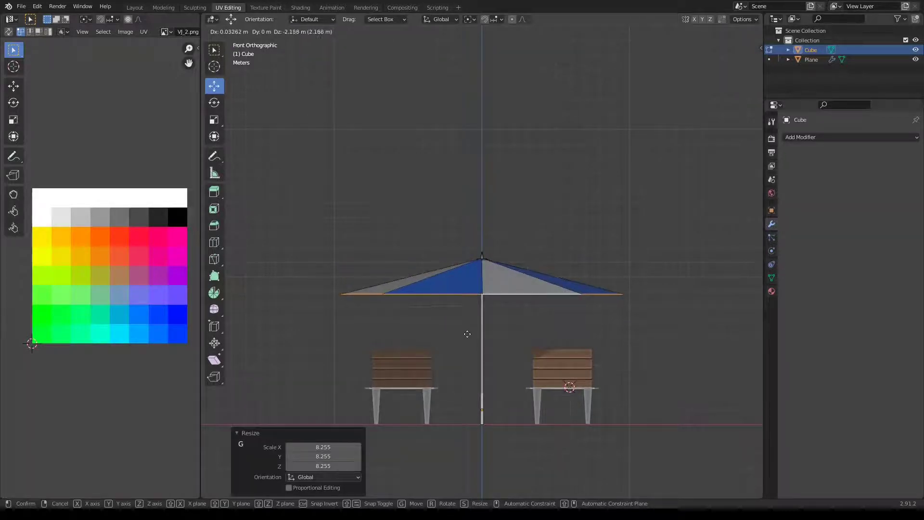
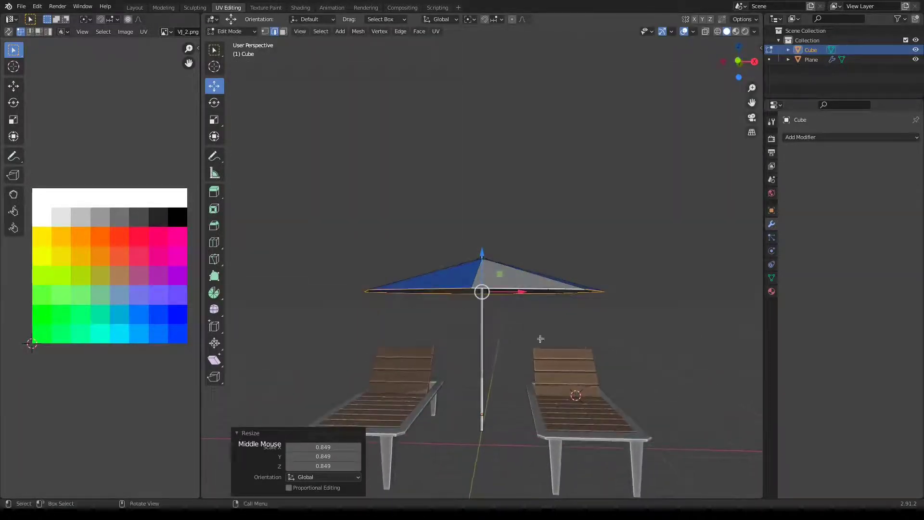
pyautogui.press('e')
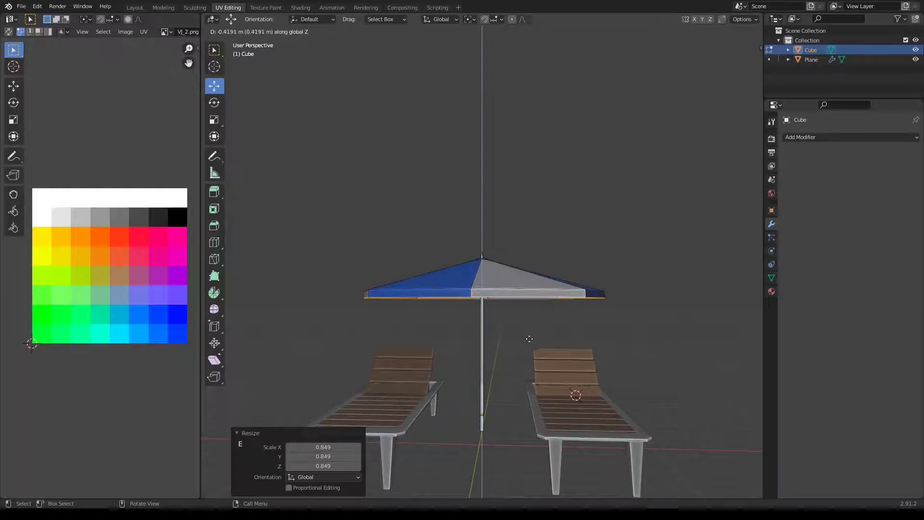
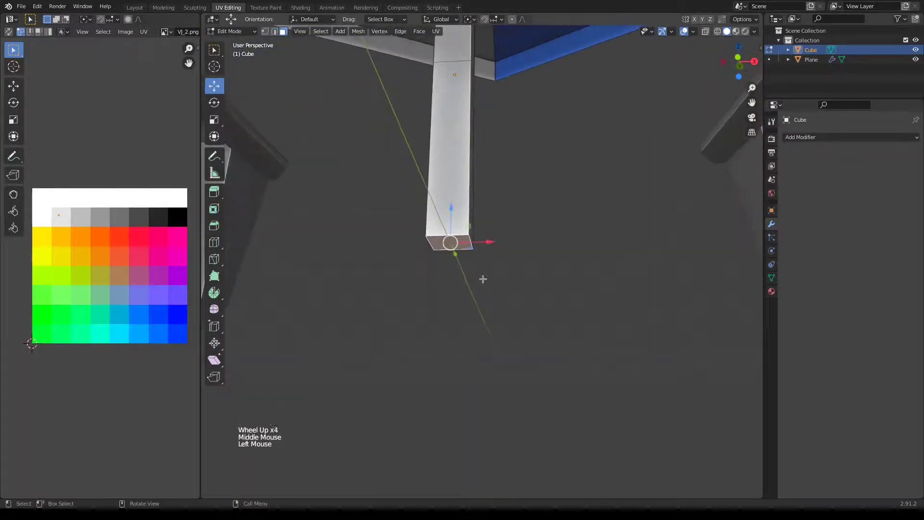
# - Add a loop cut partway up the umbrella pole
pyautogui.middleClick(476, 167)
pyautogui.scroll(-3)
pyautogui.press('ctrl+r')
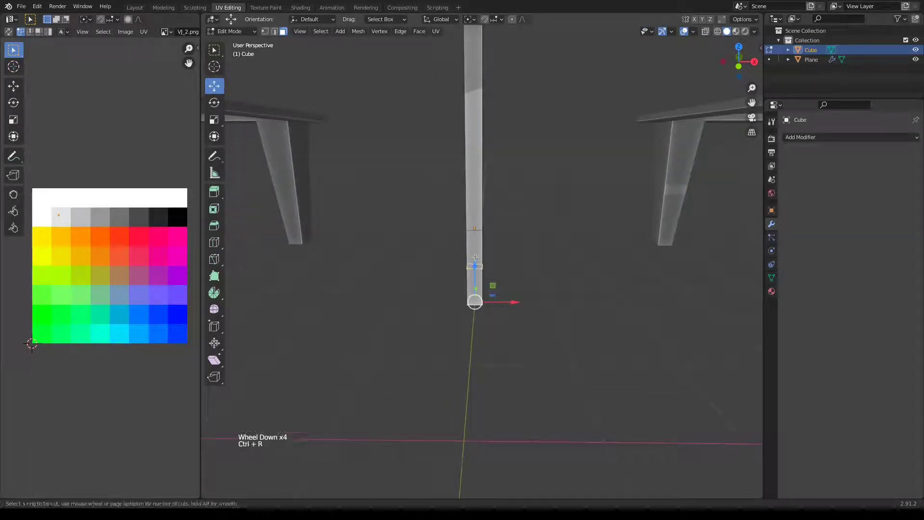
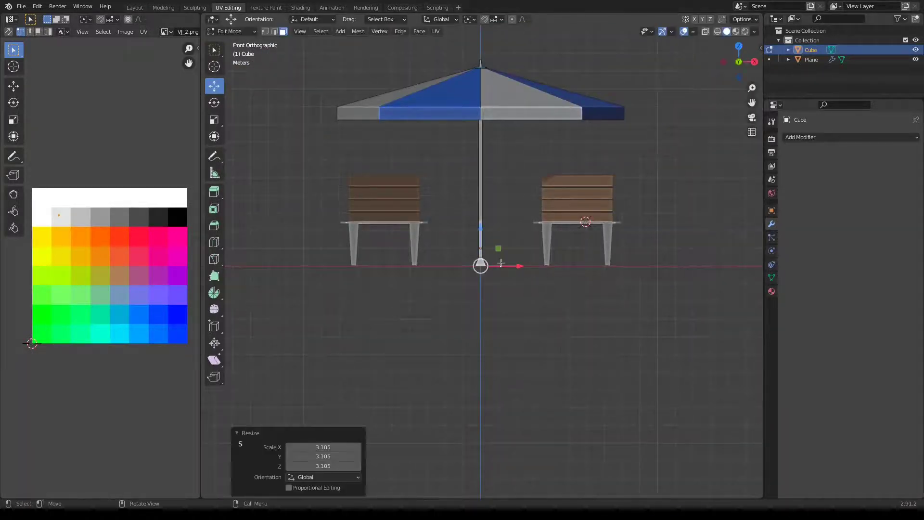
pyautogui.press('shift+d')
# - Select the pole faces at the cut and bring up the Face Context Menu for them
pyautogui.click(482, 211)
pyautogui.click(480, 171)
pyautogui.scroll(3)
pyautogui.middleClick(496, 163)
pyautogui.scroll(3)
pyautogui.middleClick(514, 214)
pyautogui.scroll(3)
pyautogui.rightClick(520, 285)
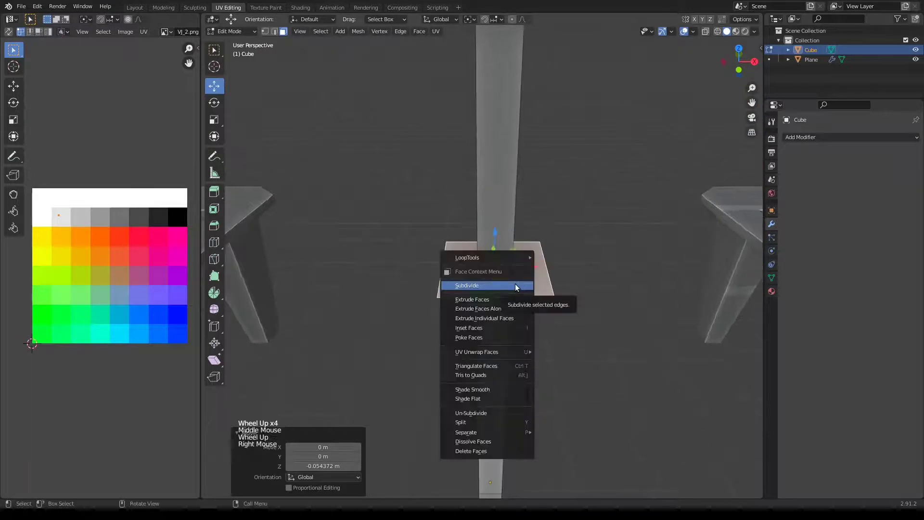
# - Subdivide the selected pole faces and extrude them outward into a flat octagonal tabletop
pyautogui.press('n')
pyautogui.click(714, 77)
pyautogui.press('s')
pyautogui.press('n')
pyautogui.press('e')
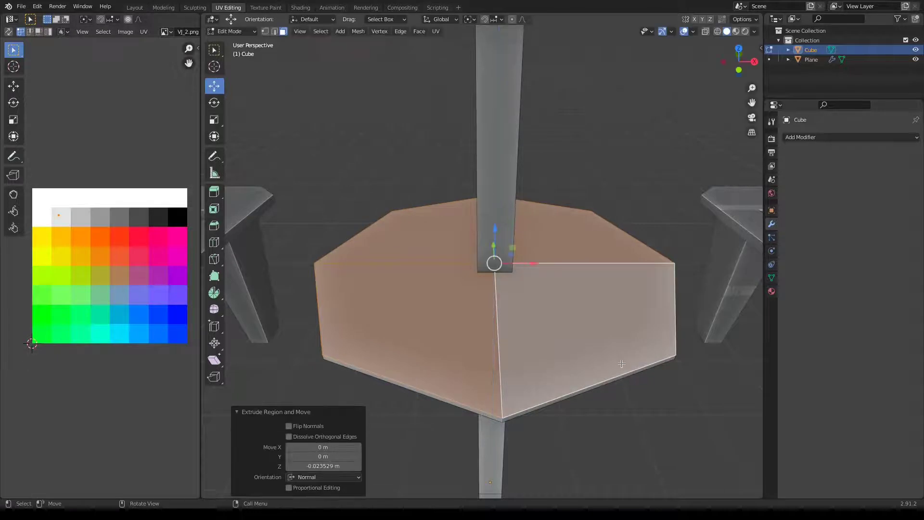
# - Scale the tabletop up into a small disc between the loungers and check it from the front
pyautogui.press('s')
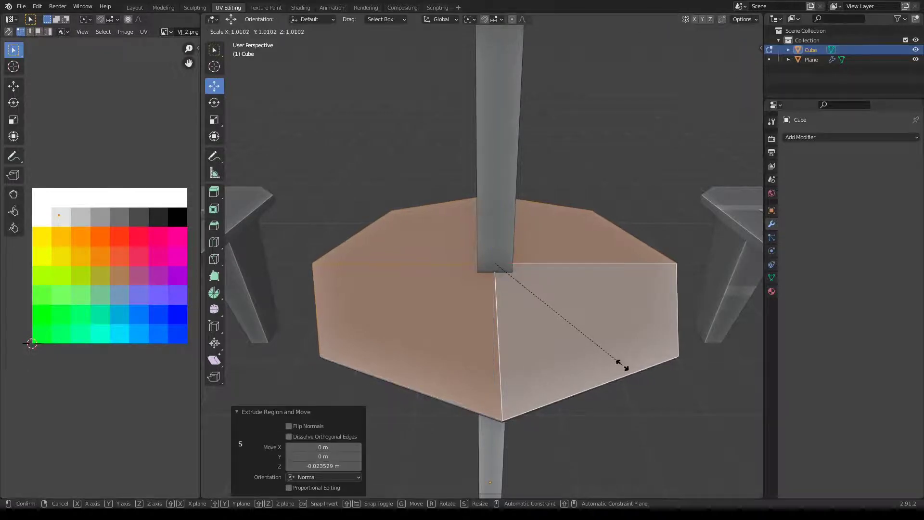
pyautogui.press('g')
pyautogui.scroll(-3)
pyautogui.press('l')
pyautogui.press('s')
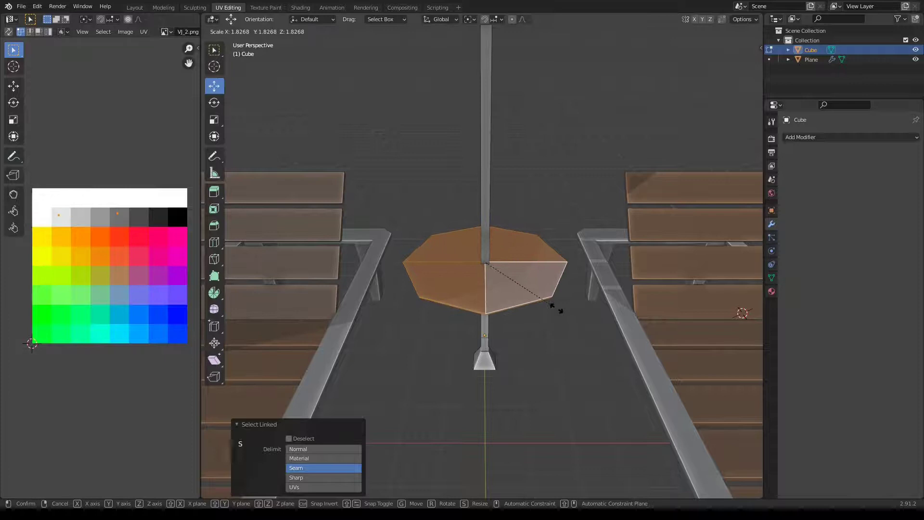
pyautogui.press('KP_1')
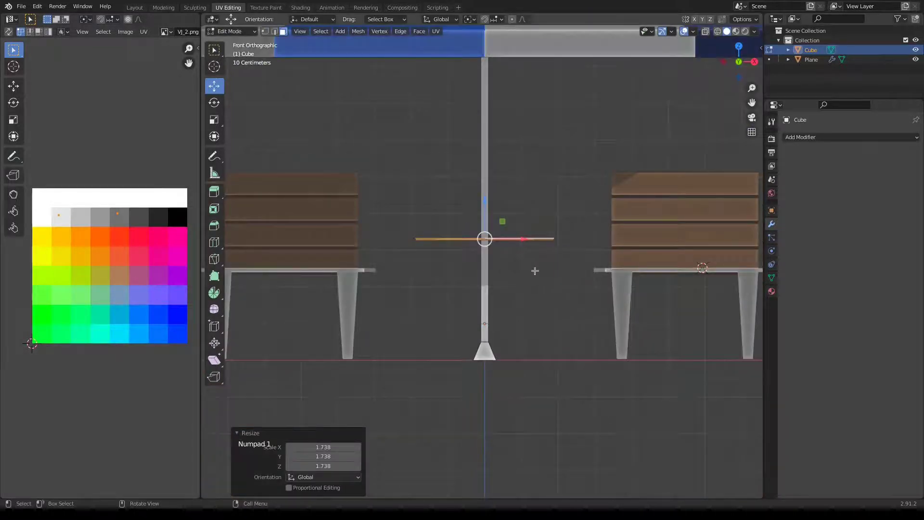
# - Save the file and orbit around and underneath the table to inspect it
pyautogui.scroll(-3)
pyautogui.scroll(-3)
pyautogui.press('ctrl+s')
pyautogui.middleClick(500, 132)
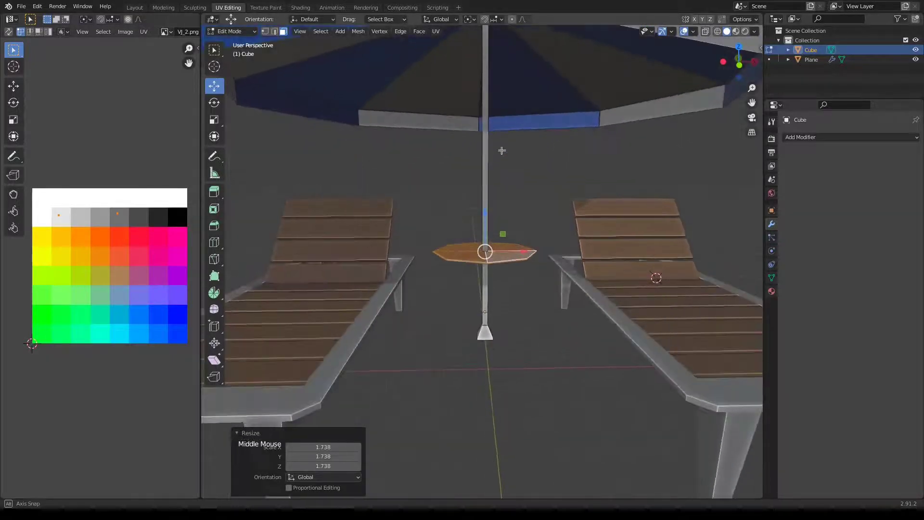
pyautogui.scroll(-3)
pyautogui.press('KP_7')
pyautogui.scroll(3)
pyautogui.middleClick(482, 314)
pyautogui.scroll(-3)
pyautogui.middleClick(482, 282)
pyautogui.scroll(3)
pyautogui.middleClick(496, 332)
pyautogui.middleClick(493, 269)
# - Duplicate a flat square ground patch under the umbrella and scale it up to spread beneath both loungers
pyautogui.click(477, 262)
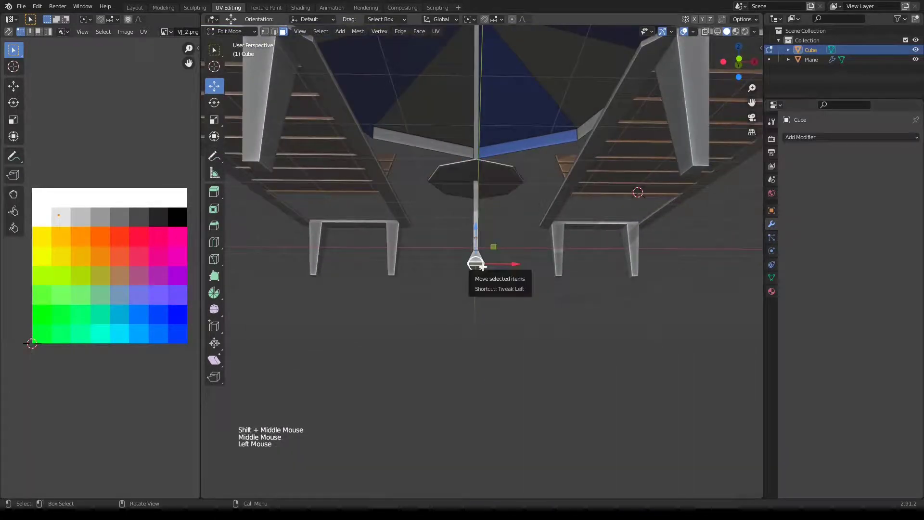
pyautogui.press('KP_1')
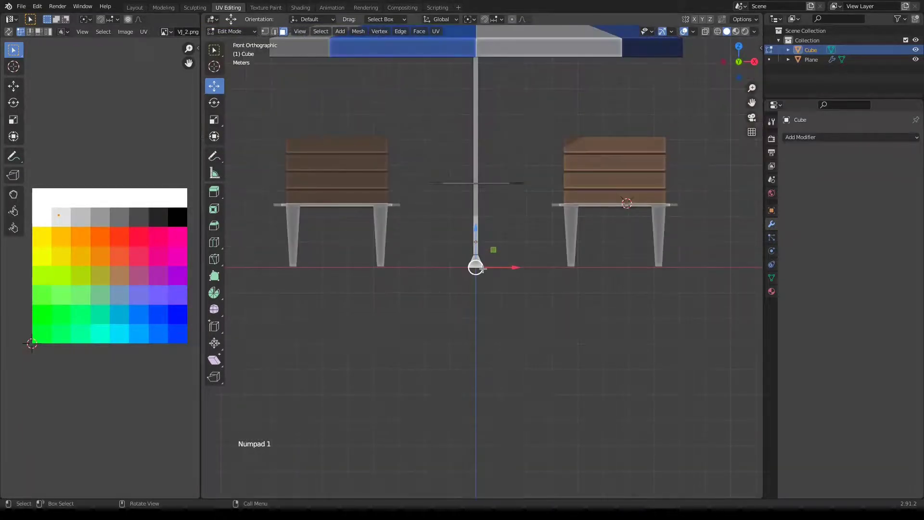
pyautogui.press('shift+d')
pyautogui.scroll(-3)
pyautogui.press('s')
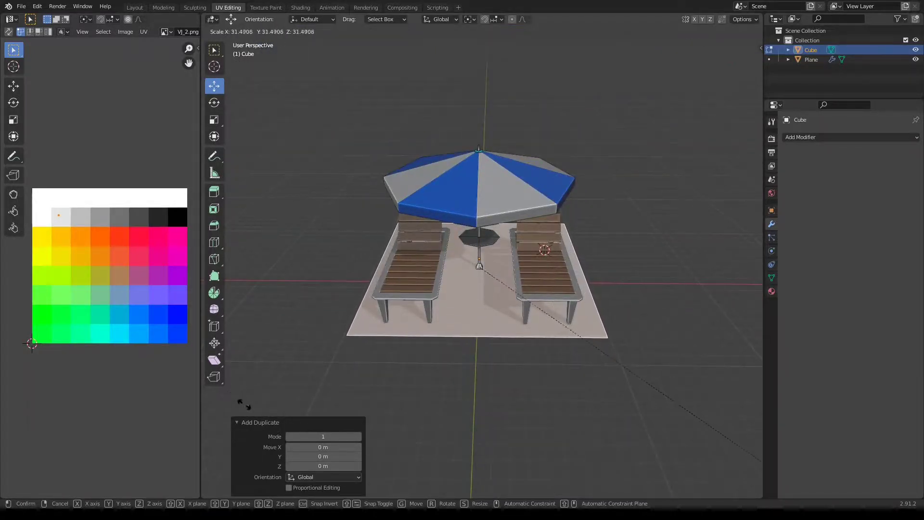
# - From top view, add two loop cuts across the square base in each direction
pyautogui.press('KP_7')
pyautogui.click(479, 231)
pyautogui.press('ctrl+r')
pyautogui.press('ctrl+r')
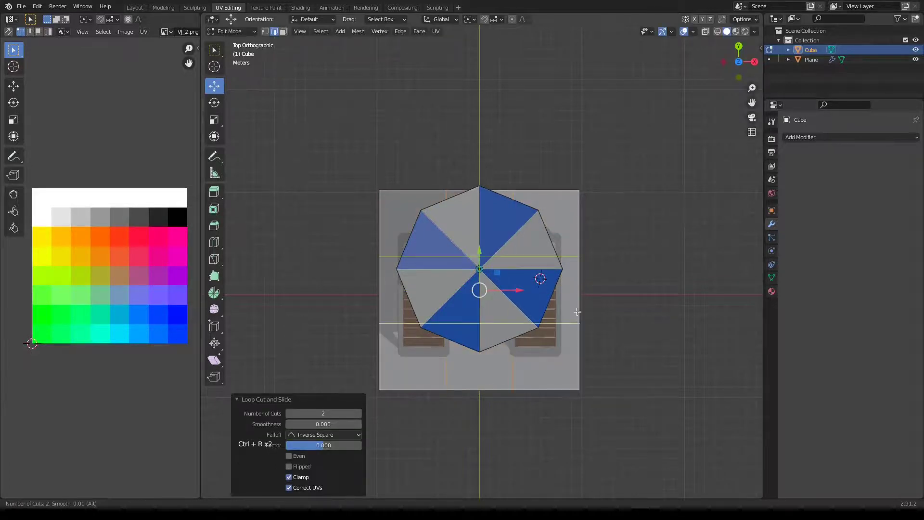
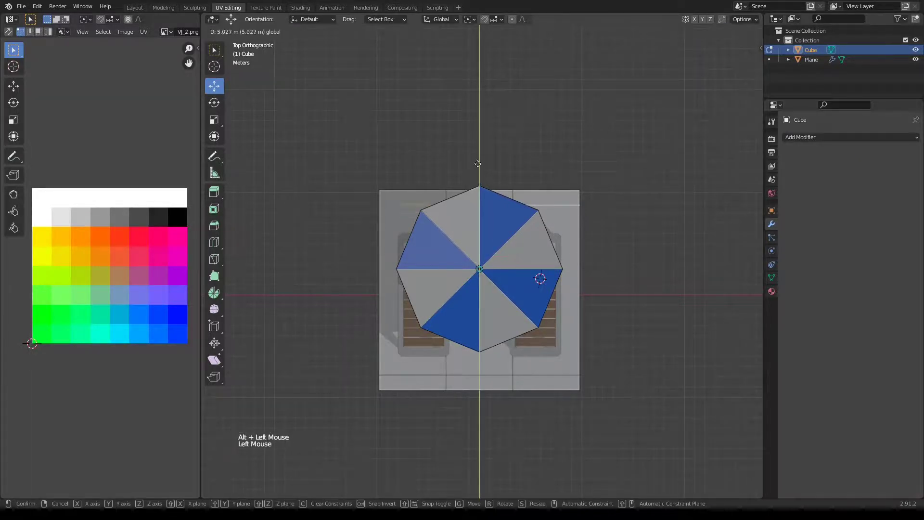
# - Slide the cut edges out near the rim to leave an inner patch ringed by a border strip
pyautogui.click(449, 365)
pyautogui.click(482, 285)
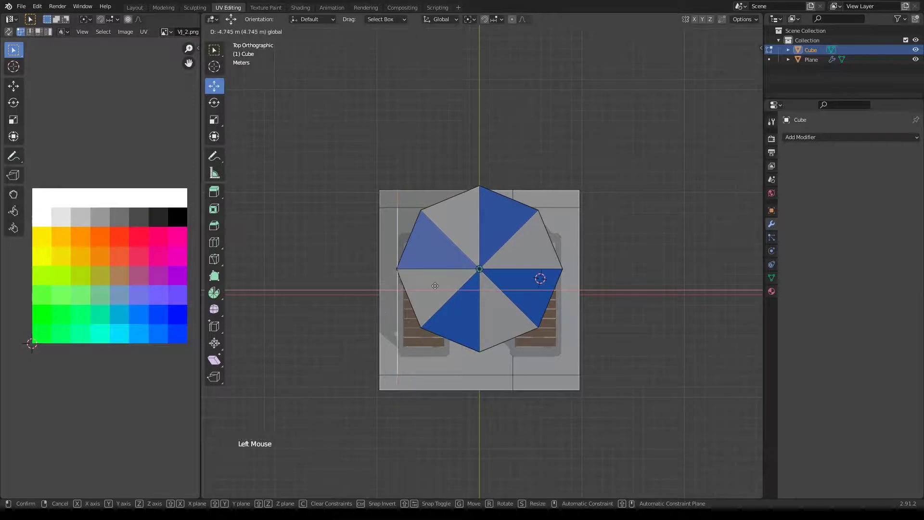
pyautogui.click(517, 386)
pyautogui.click(517, 383)
pyautogui.click(555, 289)
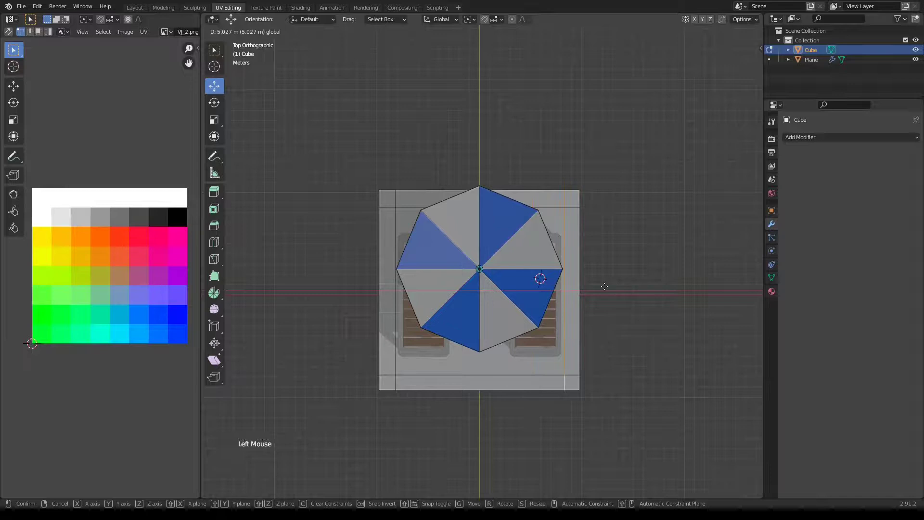
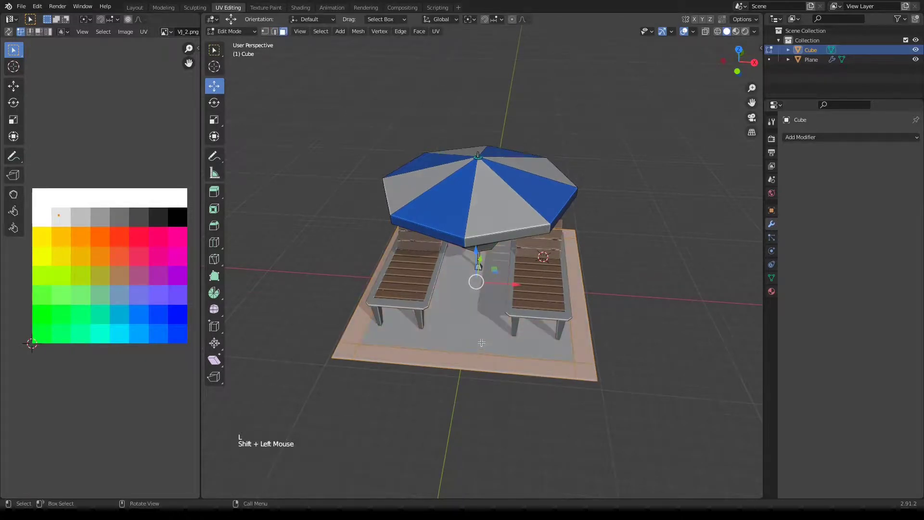
# - Extrude the border strip faces upward into a low wall around the inner patch
pyautogui.press('KP_1')
pyautogui.press('e')
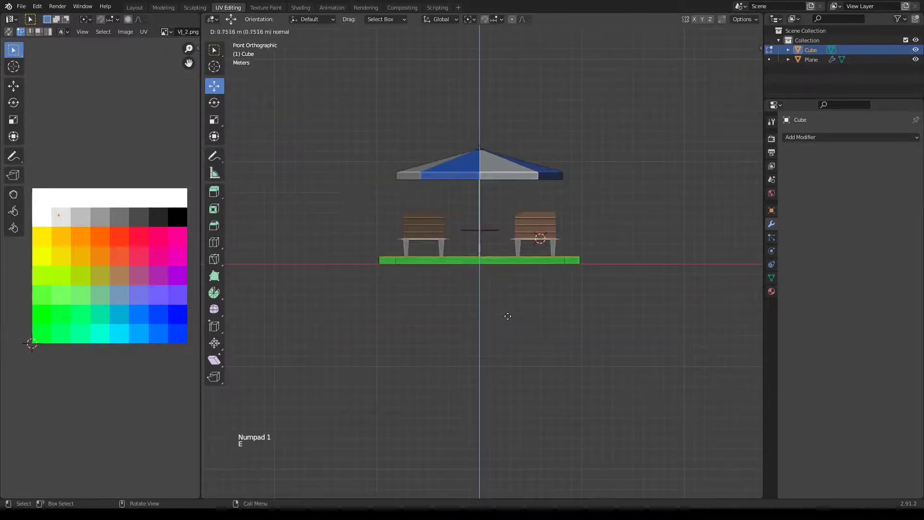
pyautogui.middleClick(547, 254)
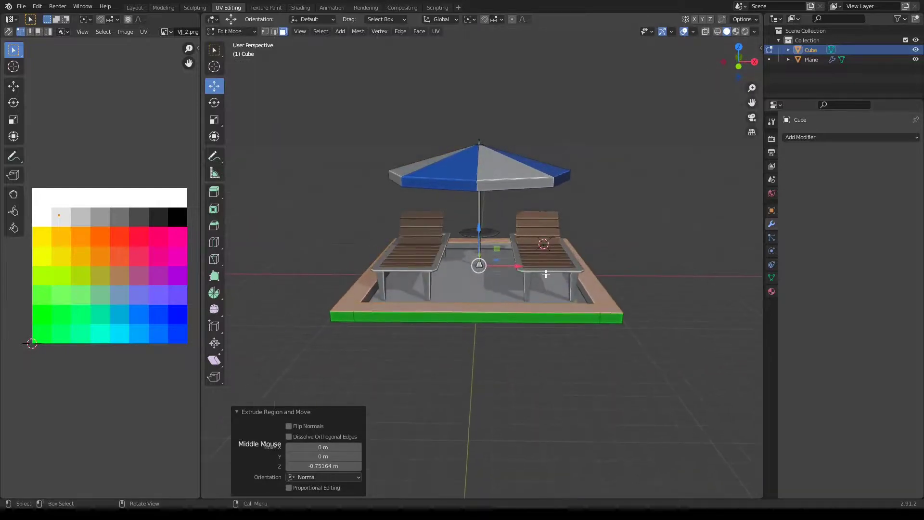
# - Shrink the border's UVs and move them onto the grey palette swatch
pyautogui.press('l')
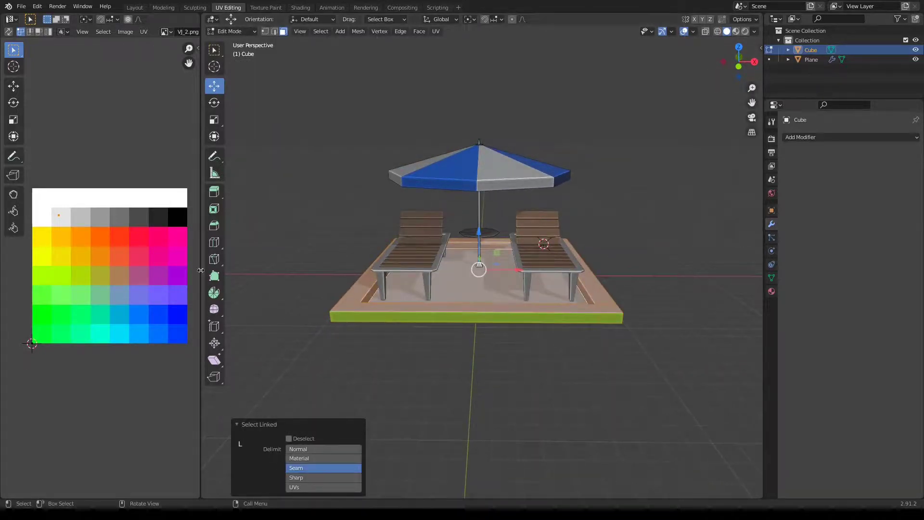
pyautogui.press('a')
pyautogui.press('s')
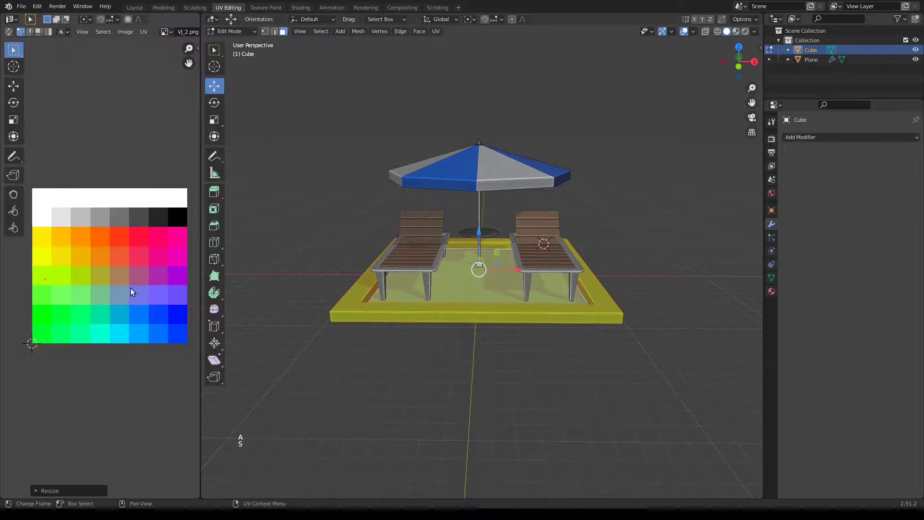
pyautogui.press('g')
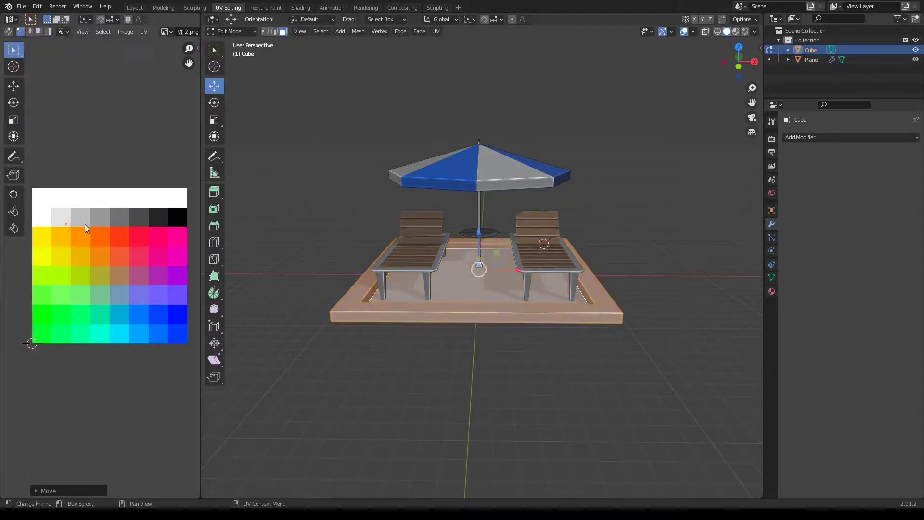
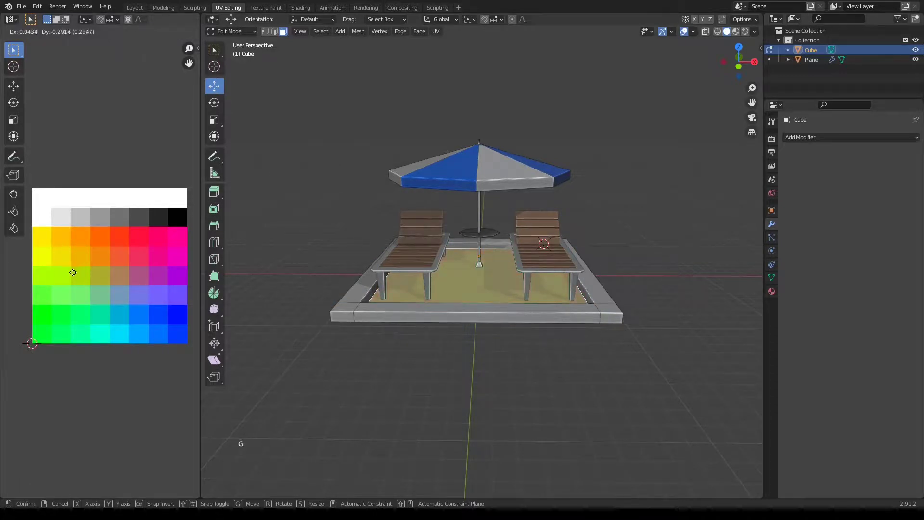
# - Colour the inner patch grass green, return to Object Mode and orbit the scene
pyautogui.middleClick(611, 330)
pyautogui.press('Tab')
pyautogui.middleClick(595, 324)
pyautogui.scroll(3)
pyautogui.middleClick(626, 313)
pyautogui.middleClick(644, 315)
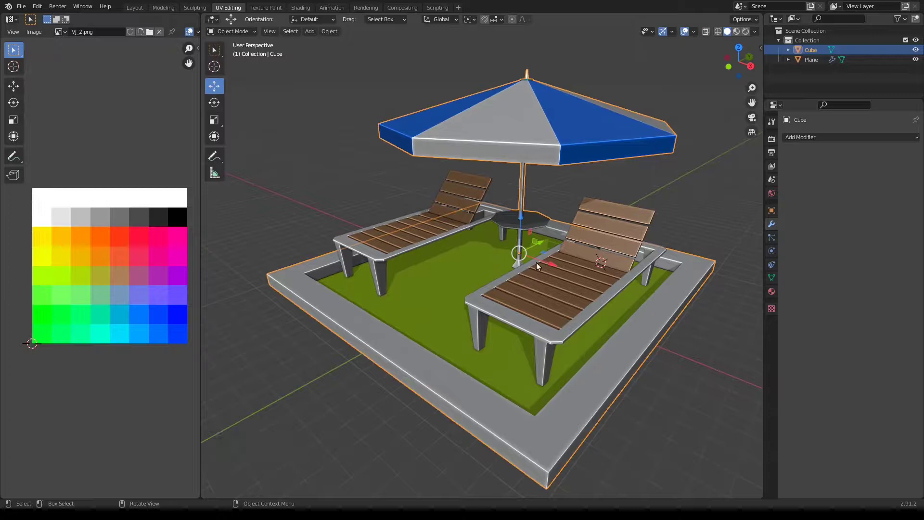
# - Maximize the viewport and orbit around the finished beach scene while it plays
pyautogui.scroll(-3)
pyautogui.click(660, 207)
pyautogui.middleClick(512, 338)
pyautogui.middleClick(494, 348)
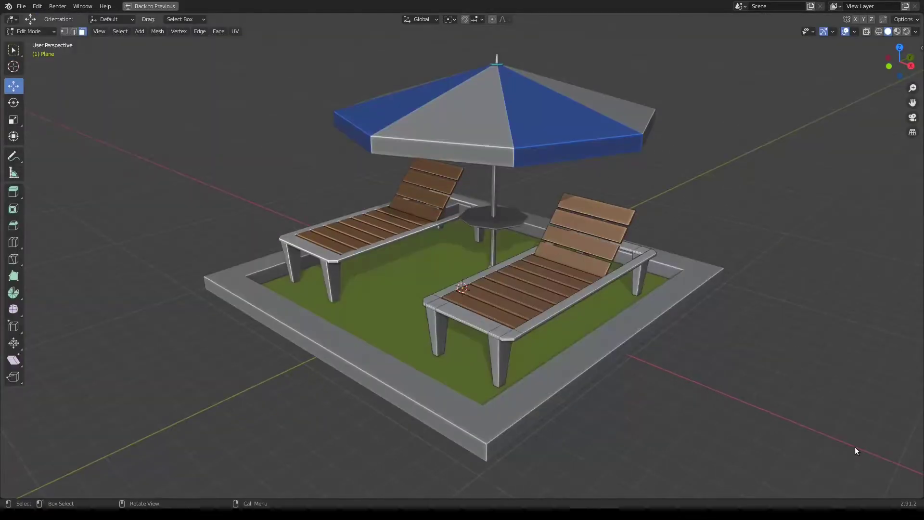